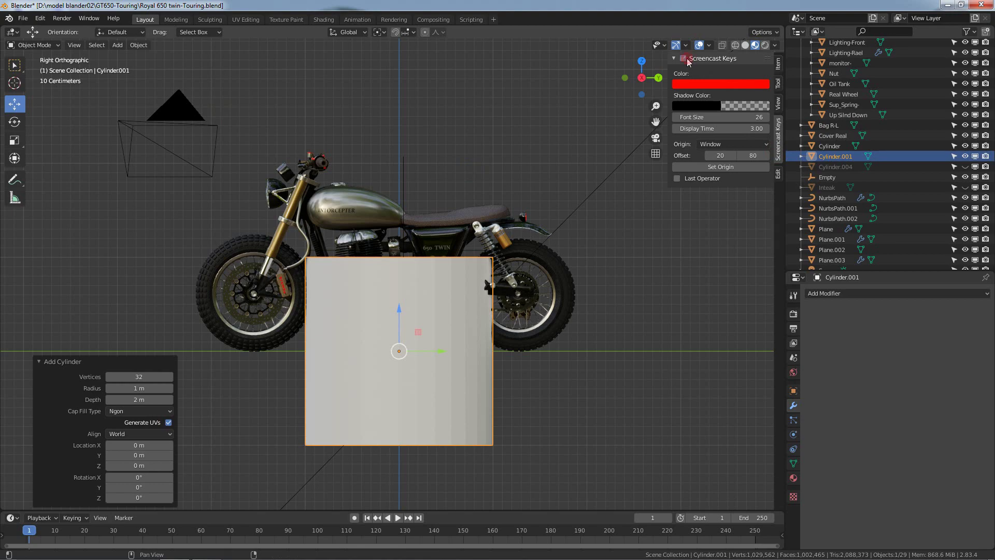
# Step: Shrink the new cylinder down to a small size below the motorcycle
pyautogui.click(537, 122)
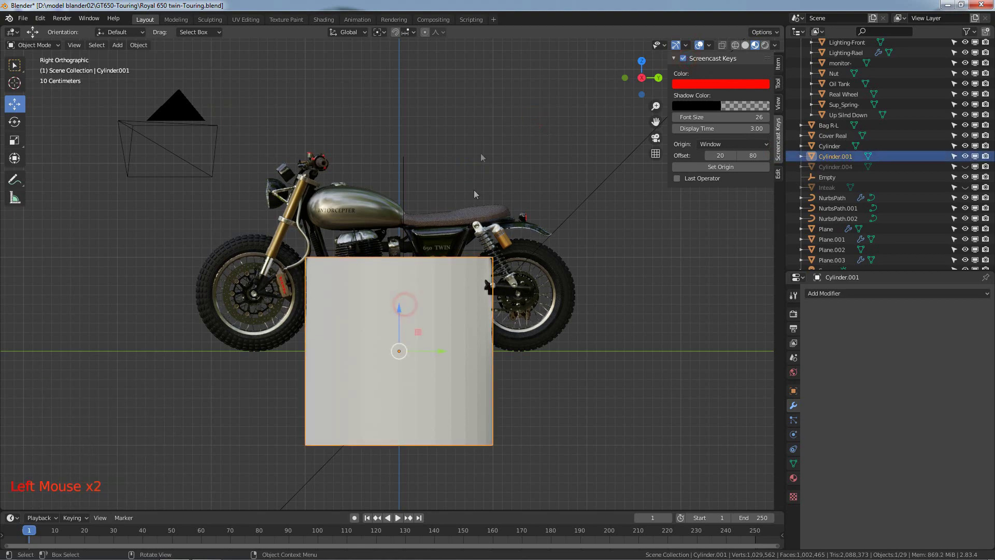
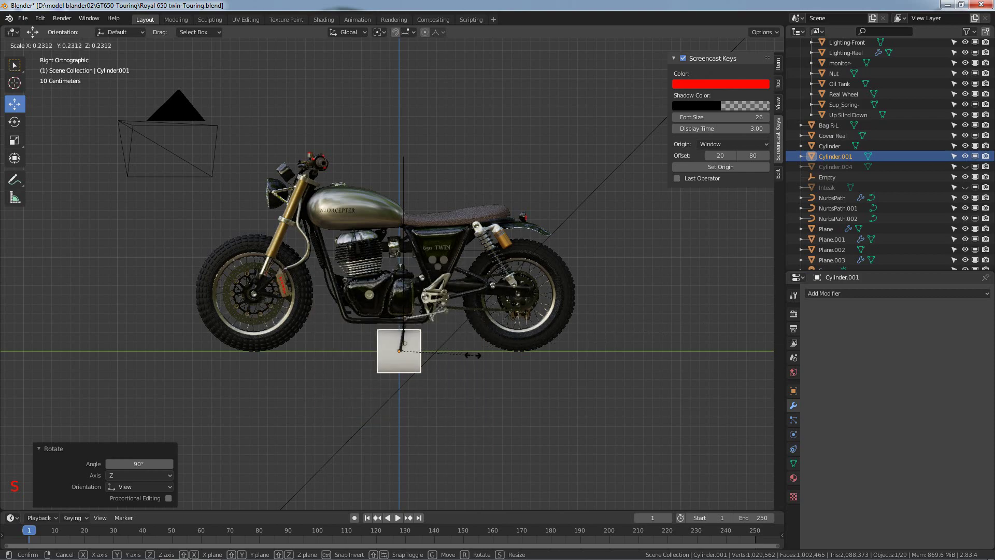
# Step: Stretch the cylinder into a long tube and move it under the rear wheel
pyautogui.press('s')
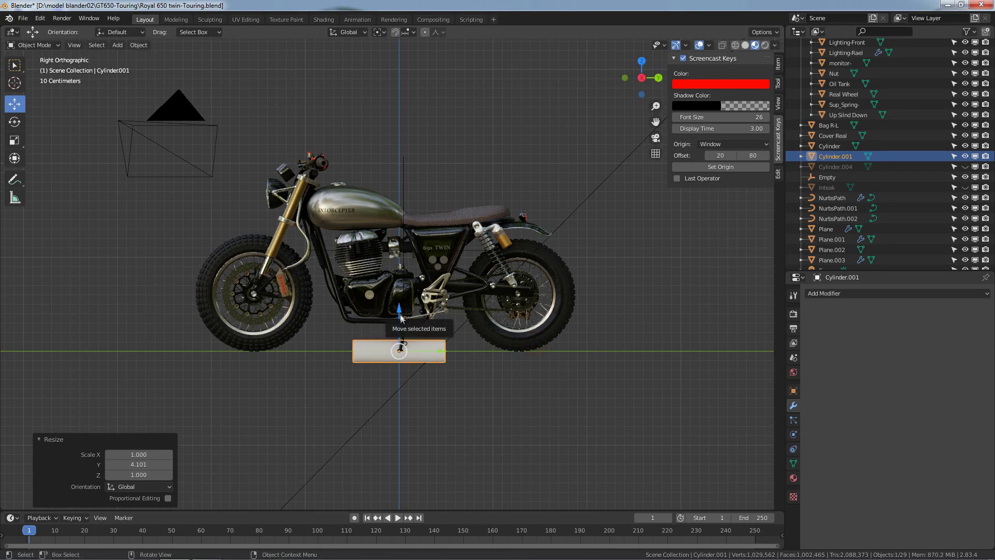
pyautogui.click(406, 316)
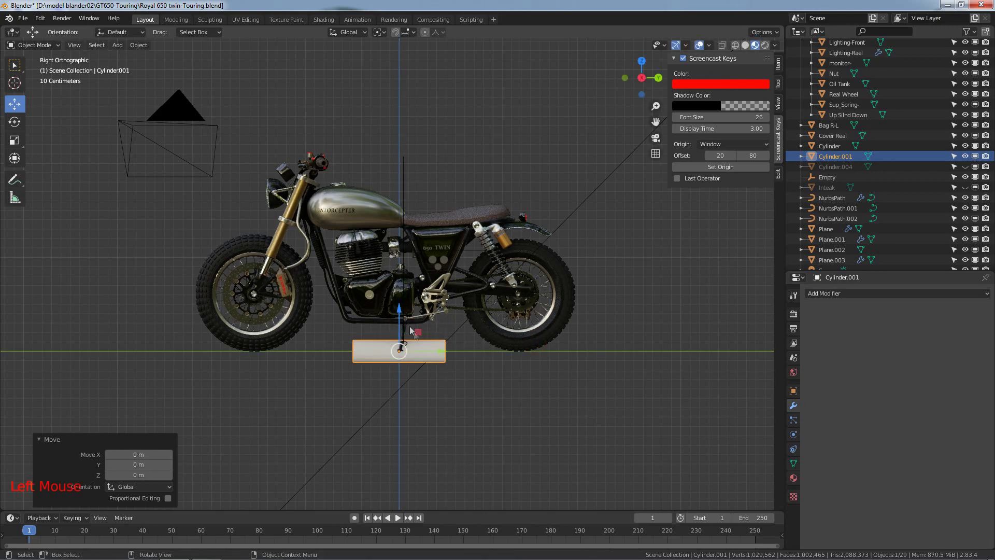
pyautogui.click(459, 359)
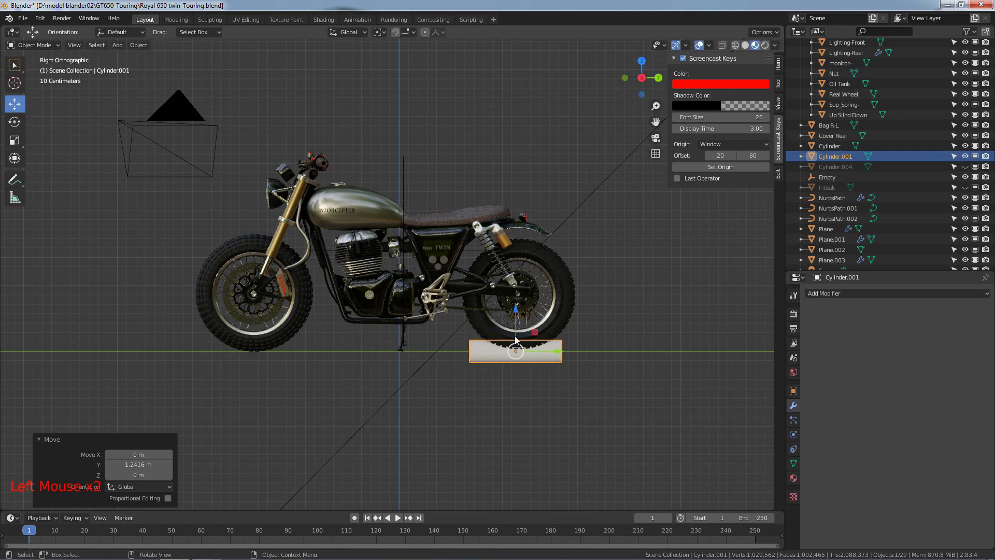
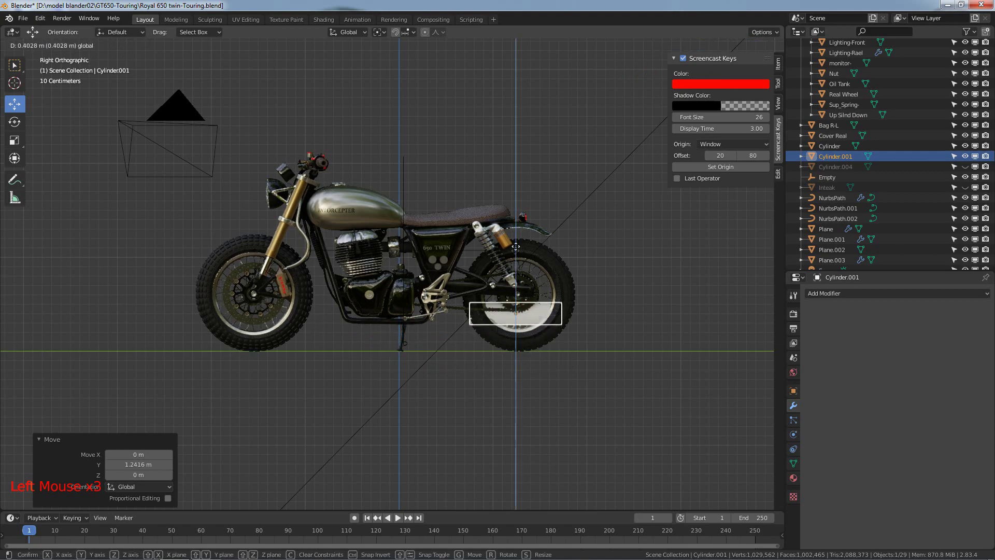
pyautogui.press('KP_3')
# Step: From front view, set the muffler's height beside the rear wheel and adjust its scale
pyautogui.press('KP_1')
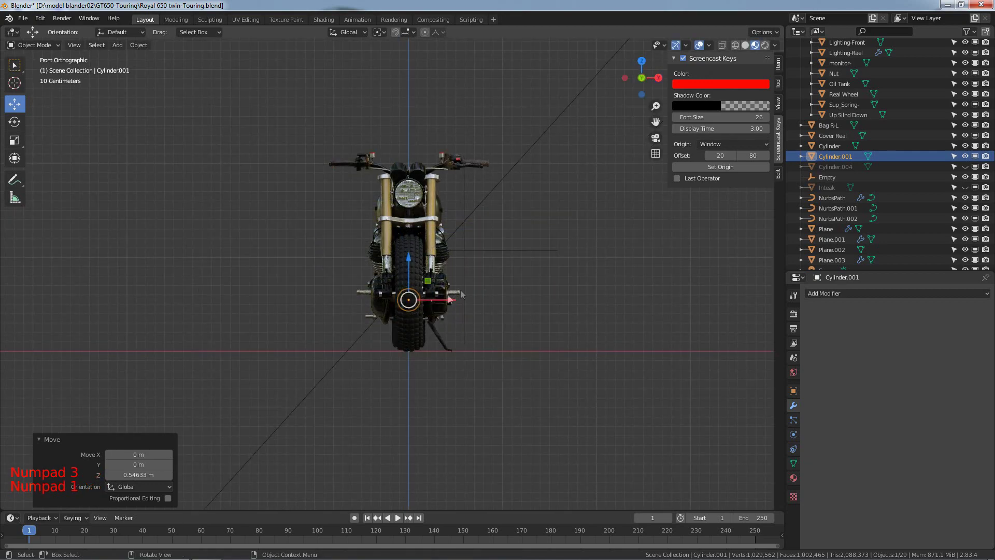
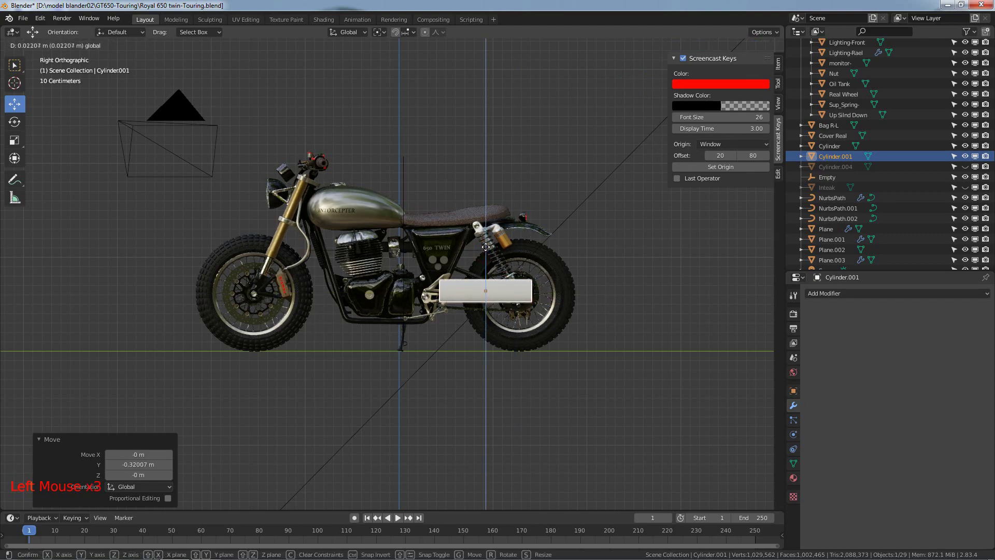
pyautogui.click(490, 251)
pyautogui.scroll(3)
pyautogui.press('s')
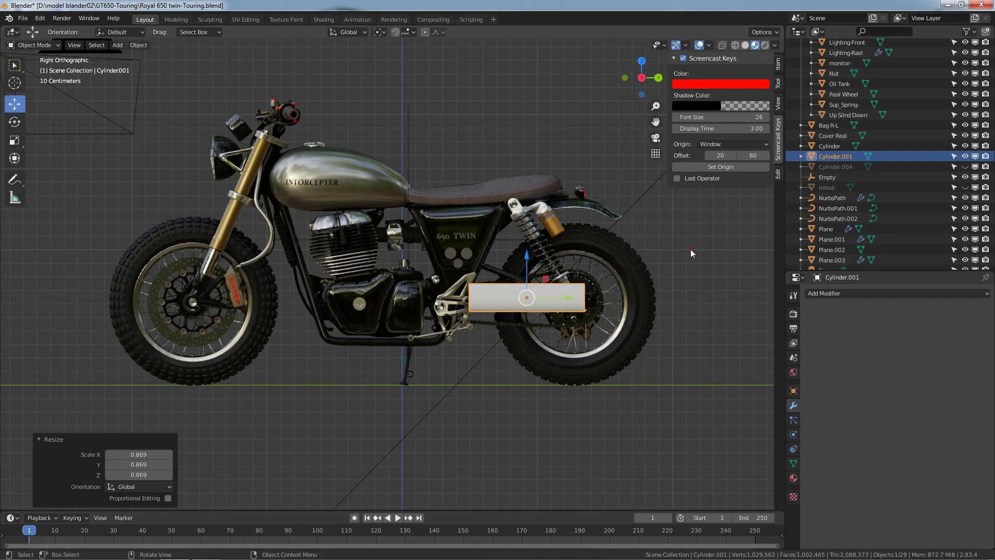
# Step: Enter Edit Mode on the muffler and switch to face selection for its rear end
pyautogui.click(695, 253)
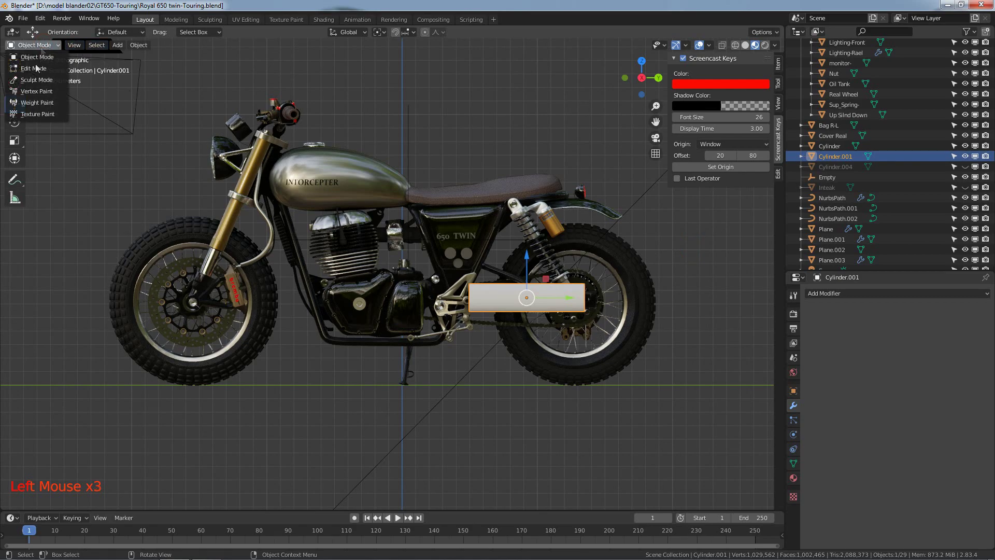
pyautogui.click(33, 65)
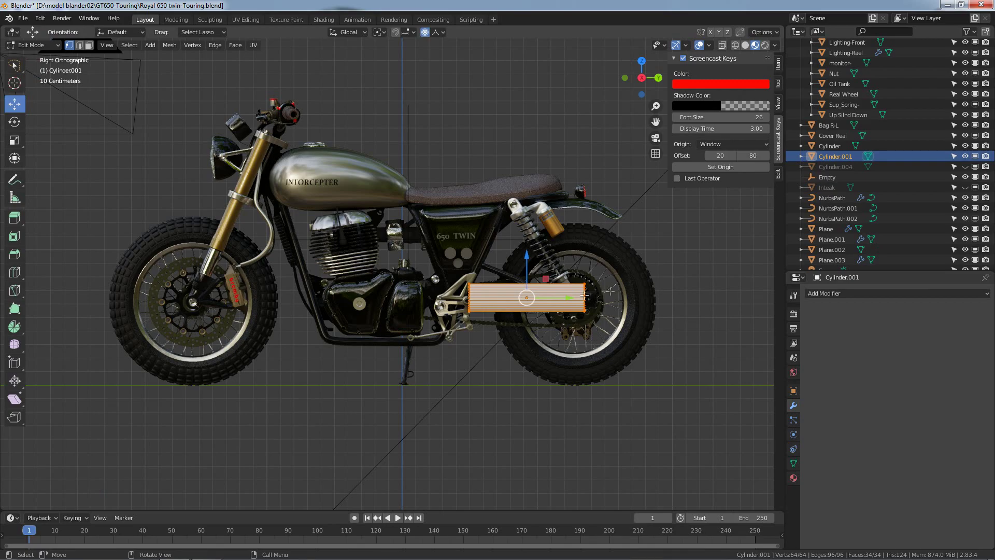
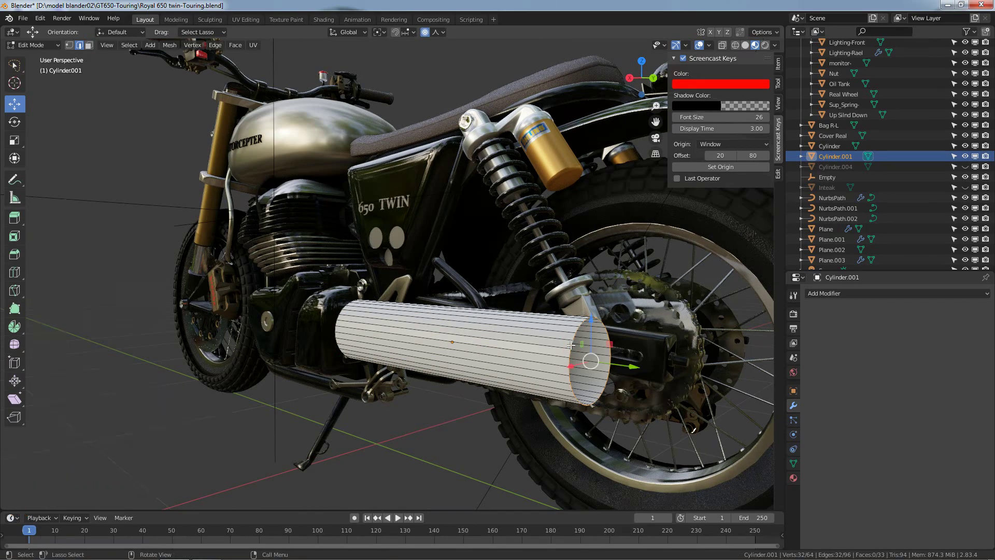
pyautogui.press('ctrl+b')
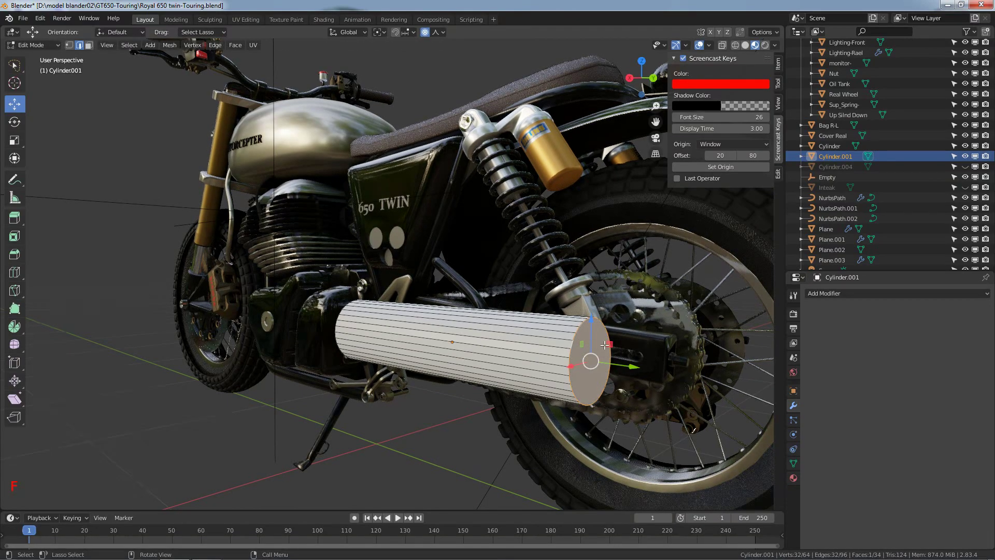
# Step: Inset the rear face into a narrower tailpipe and bevel the ring where it meets the muffler
pyautogui.press('i')
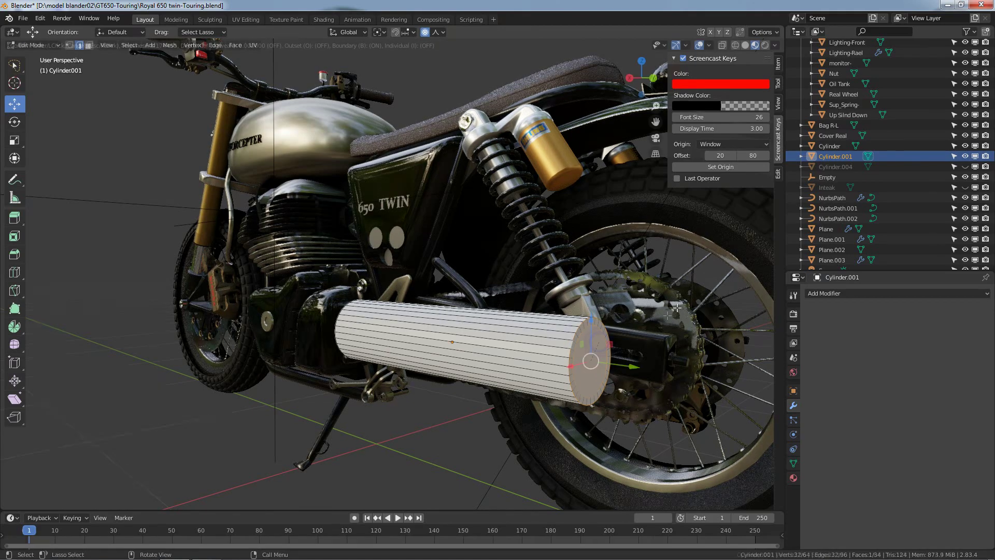
pyautogui.press('i')
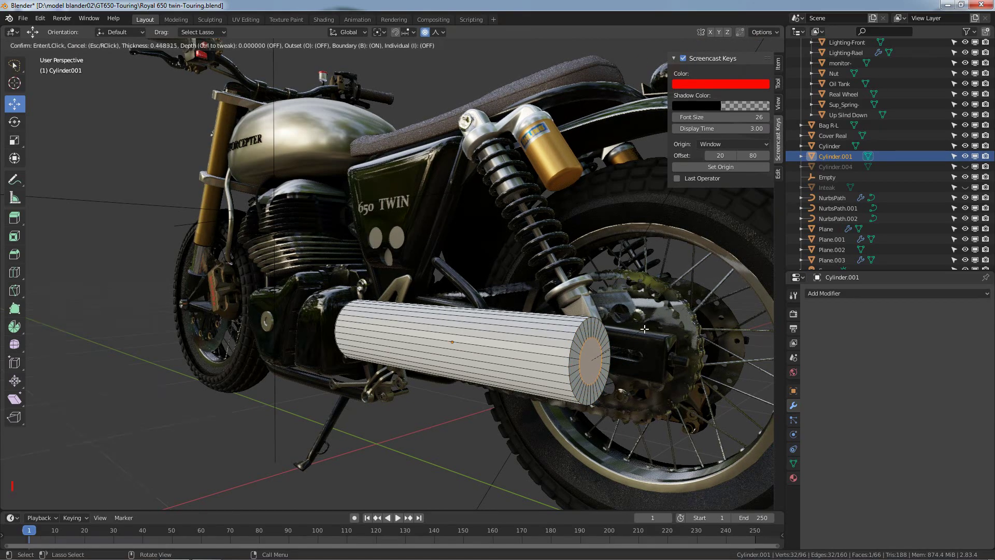
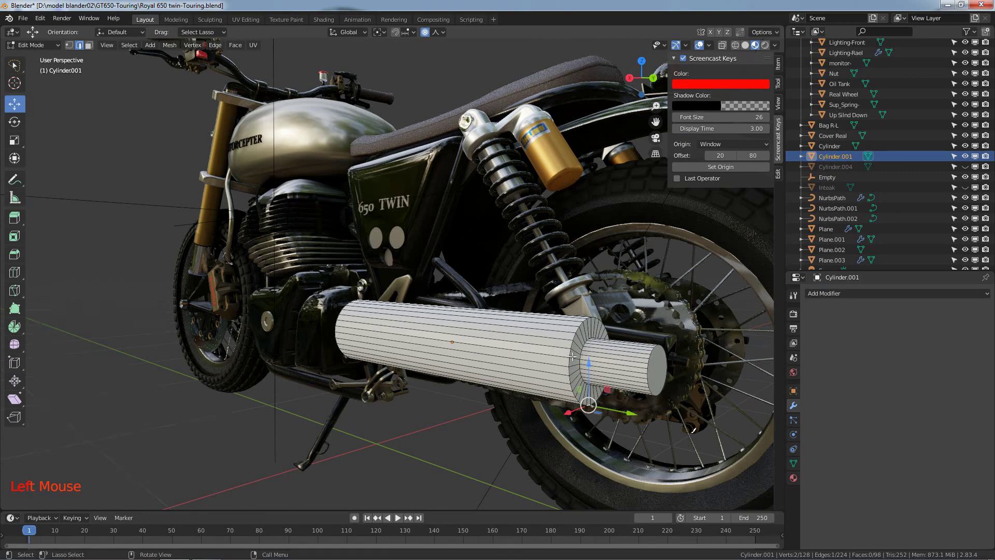
pyautogui.press('ctrl+b')
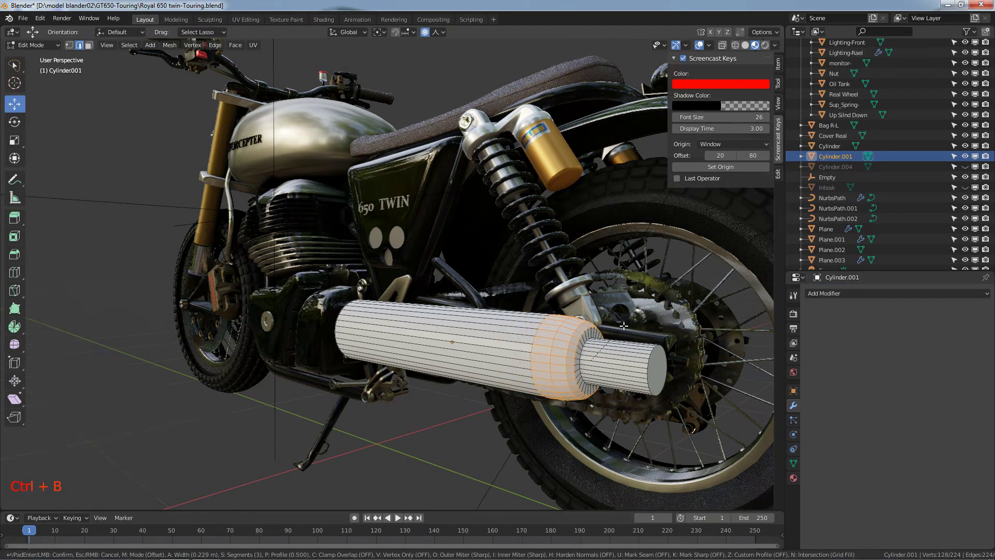
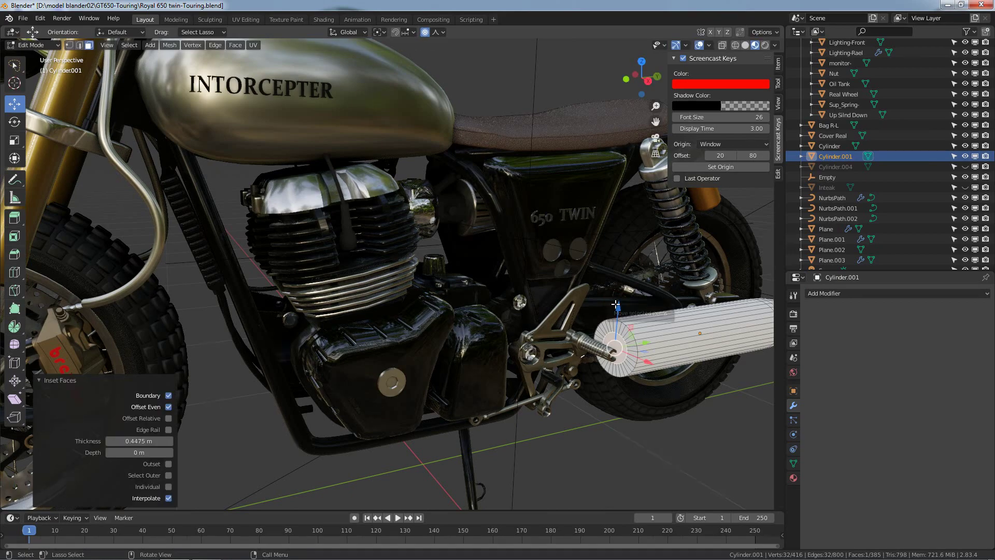
# Step: Extrude a narrower inlet pipe from the front face, bevel the join, and view the bike from the side
pyautogui.press('e')
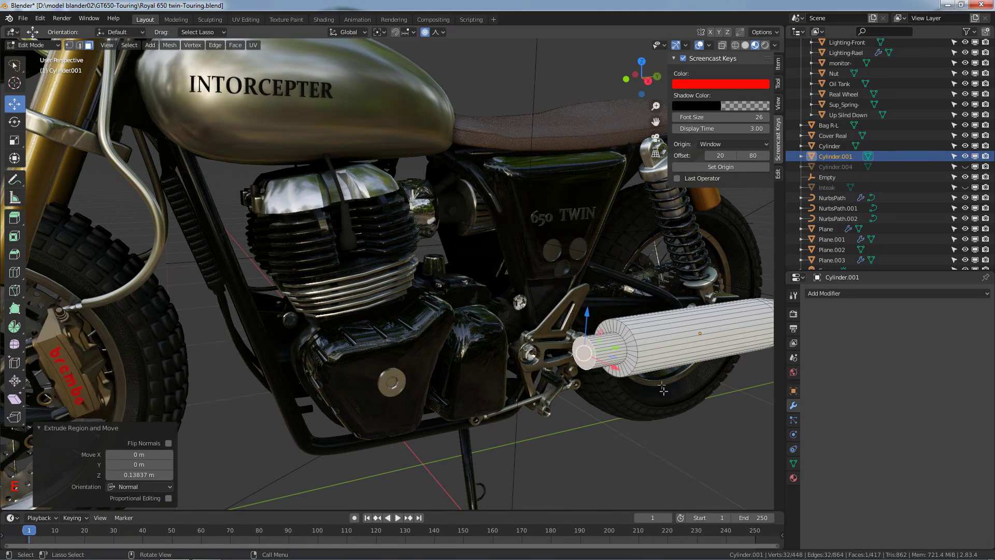
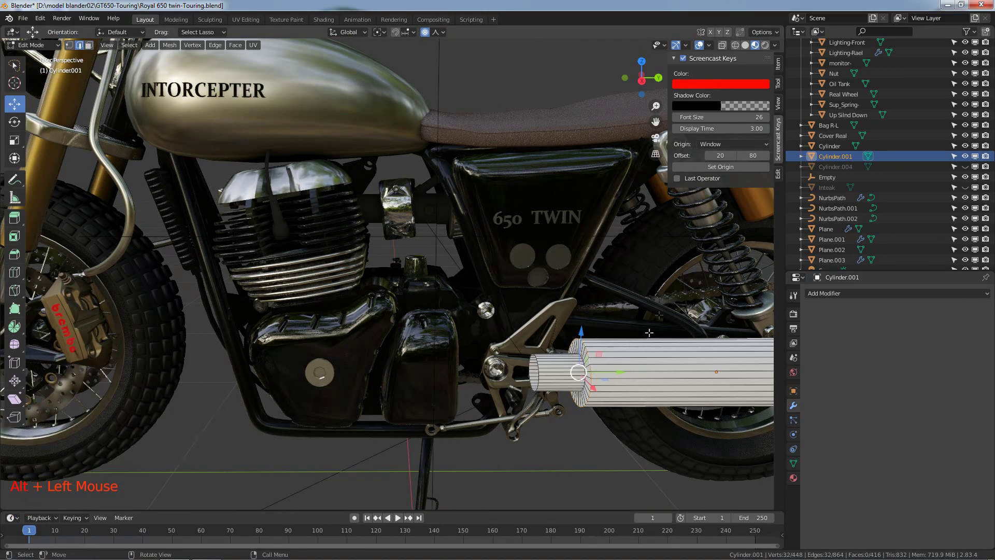
pyautogui.press('ctrl+b')
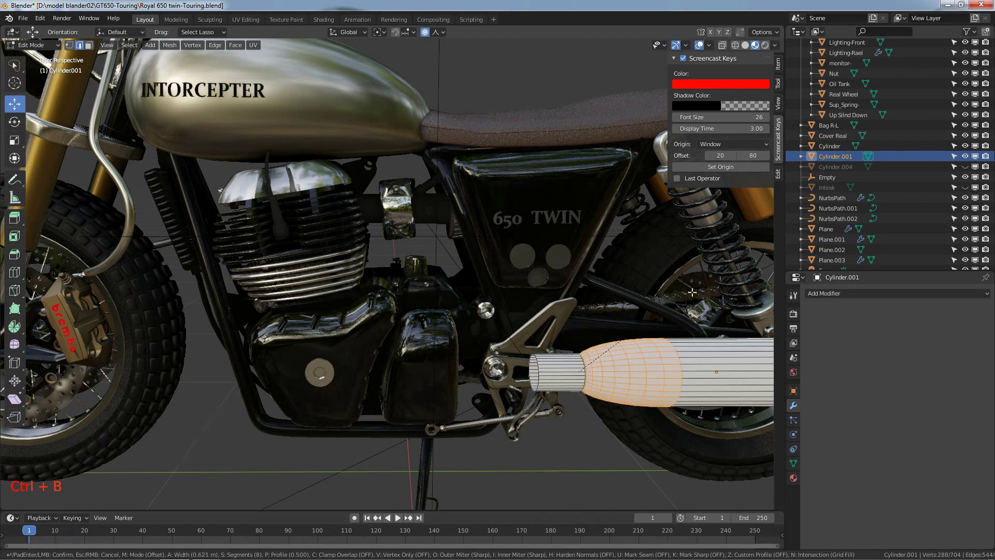
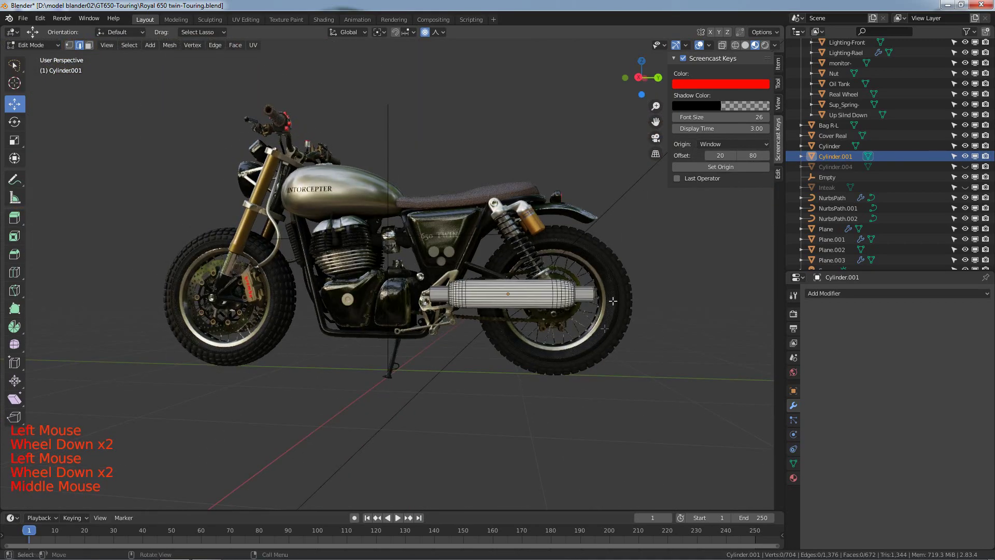
pyautogui.middleClick(618, 311)
pyautogui.press('KP_3')
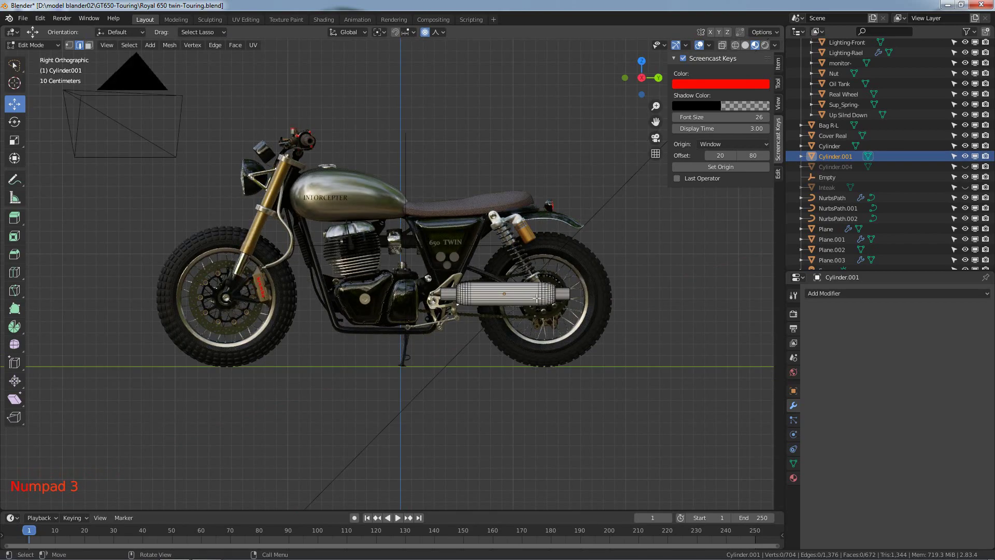
# Step: Assign the metallic Laed material to the muffler and shade it smooth for a chrome look
pyautogui.click(35, 53)
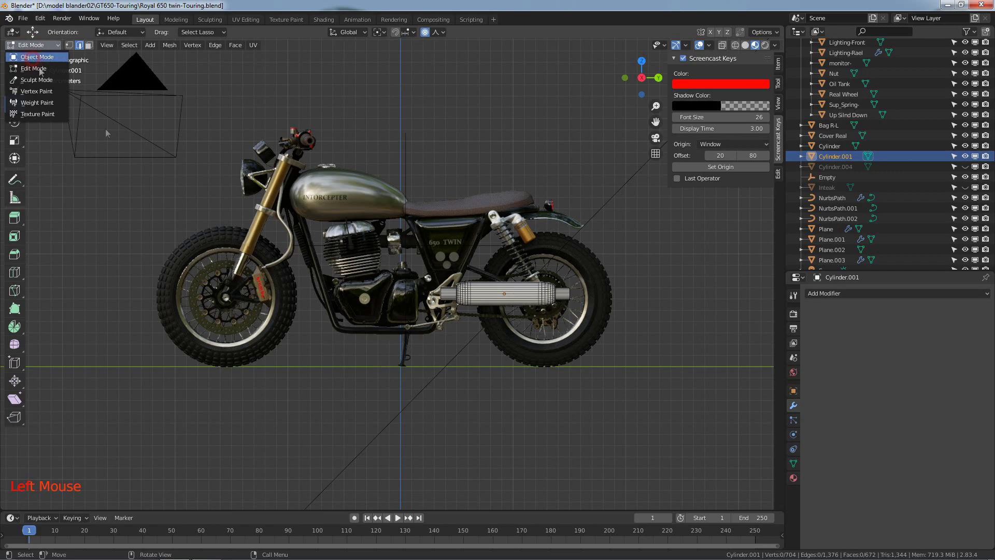
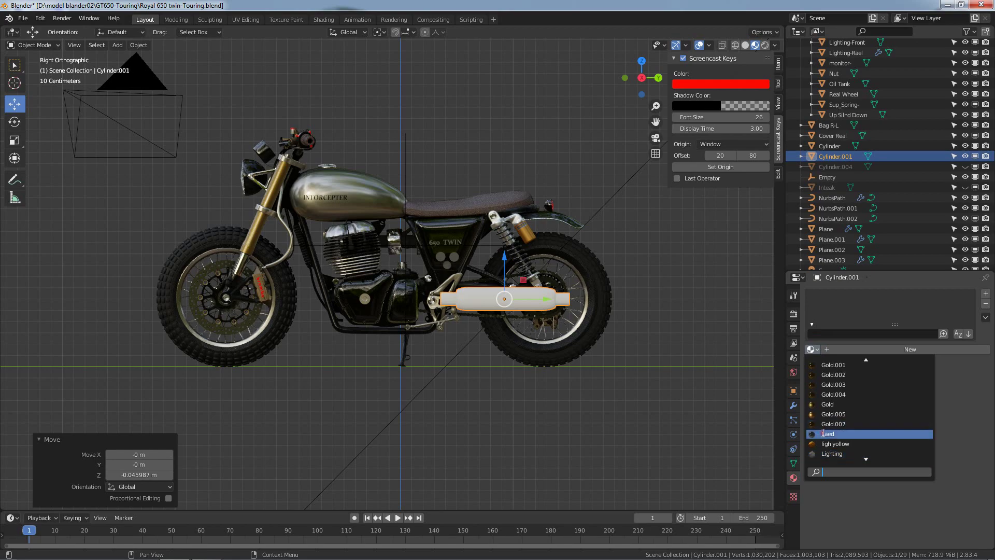
pyautogui.click(709, 359)
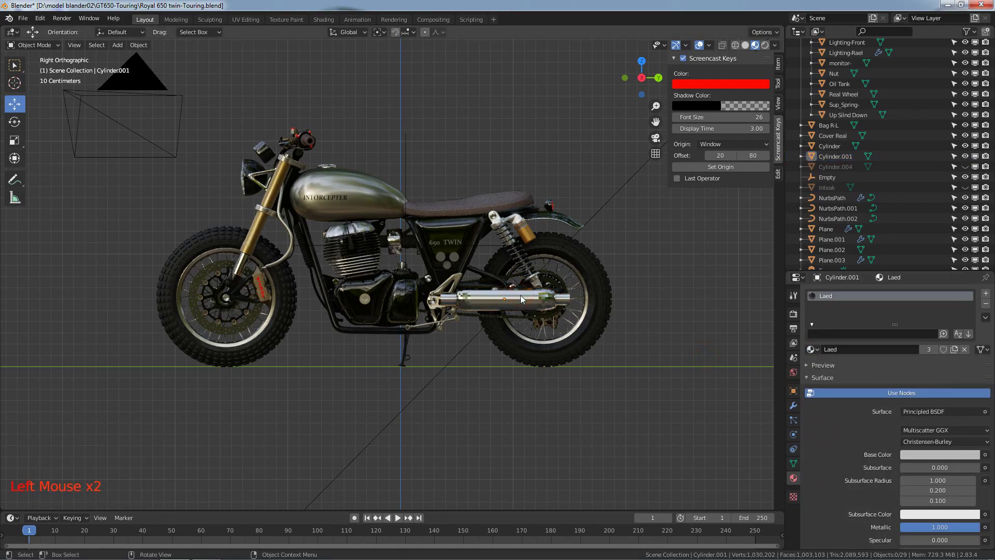
pyautogui.click(524, 299)
pyautogui.click(525, 299)
pyautogui.rightClick(525, 299)
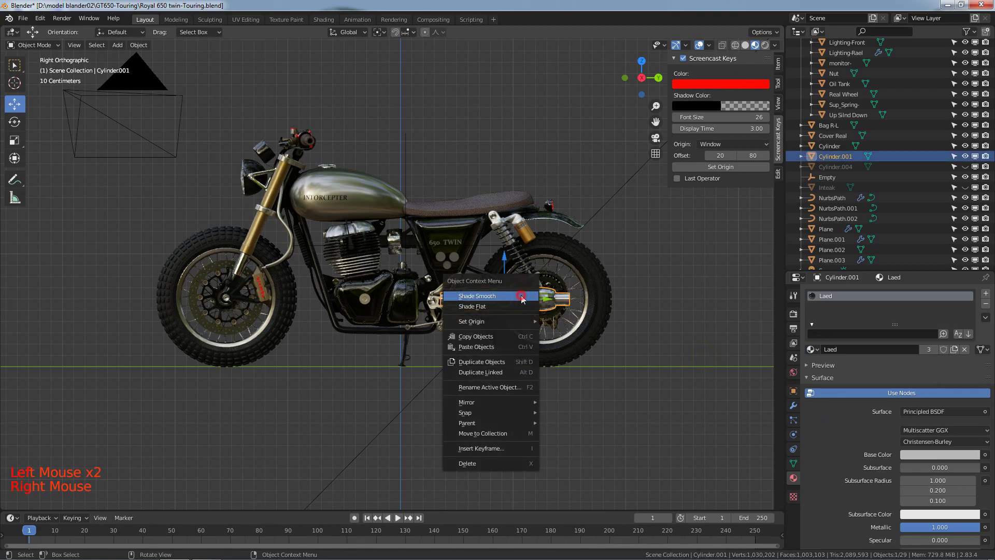
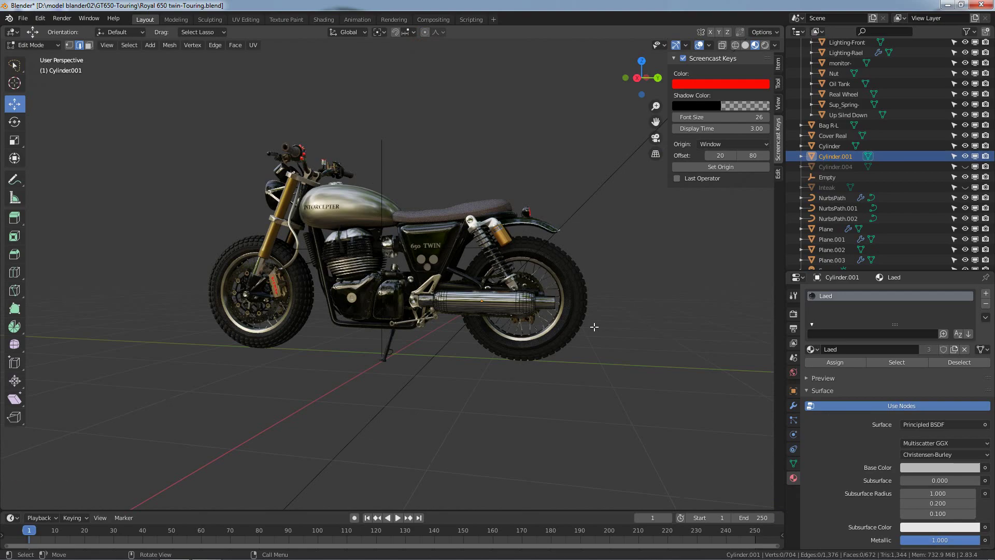
# Step: Back in Object Mode, select the chrome muffler and zoom in on it
pyautogui.press('KP_3')
pyautogui.scroll(3)
pyautogui.scroll(3)
pyautogui.click(31, 48)
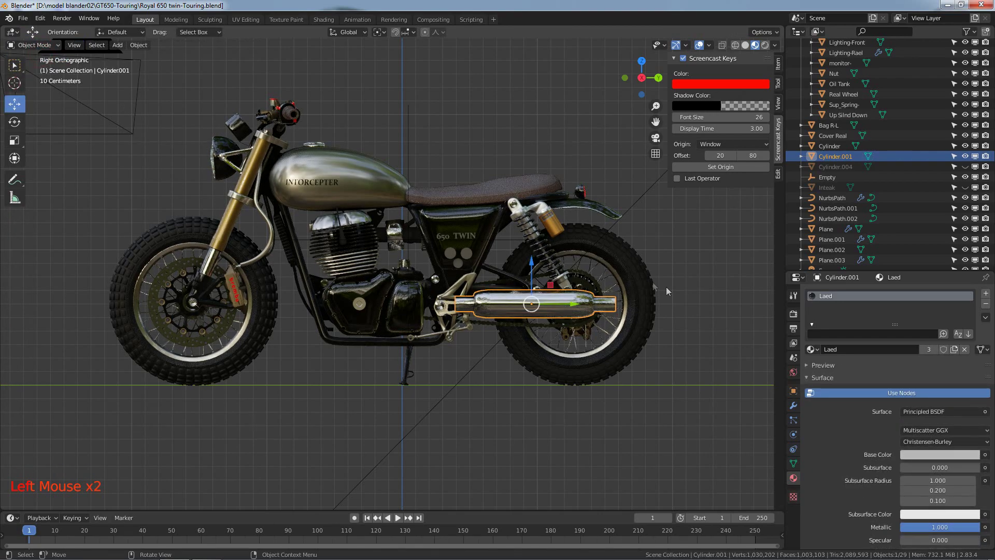
pyautogui.click(585, 308)
pyautogui.click(581, 309)
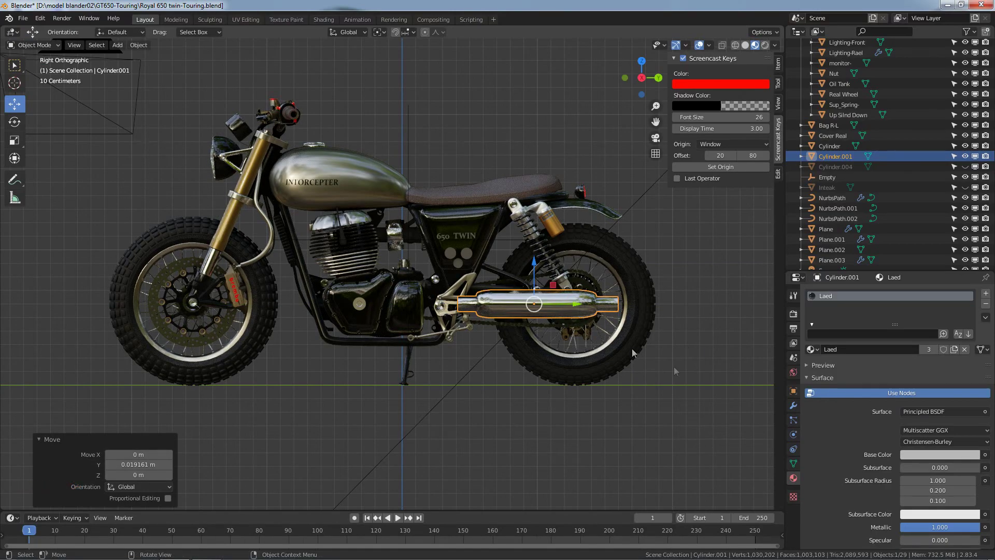
pyautogui.click(515, 342)
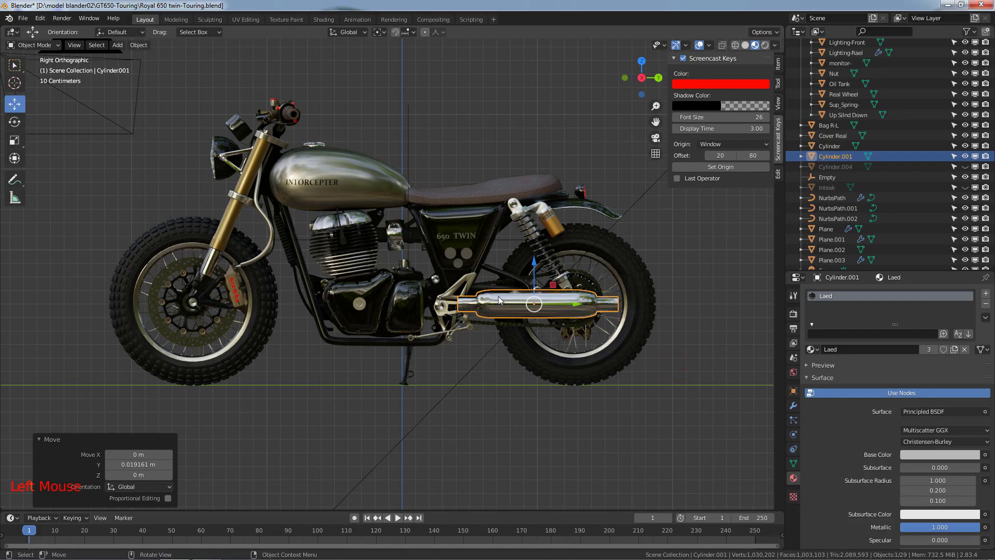
# Step: Slide the muffler about 7 cm toward the rear and return to right side view
pyautogui.middleClick(504, 301)
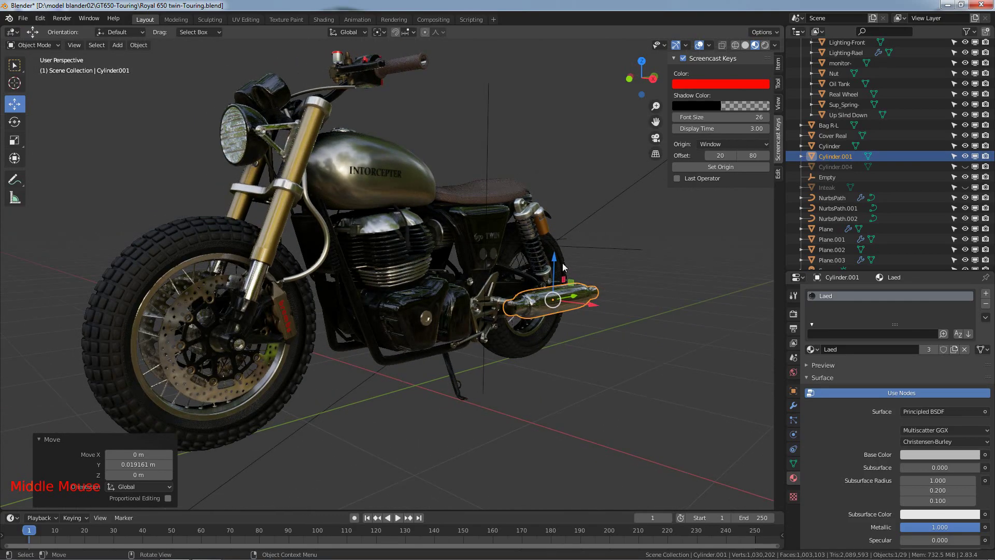
pyautogui.click(560, 270)
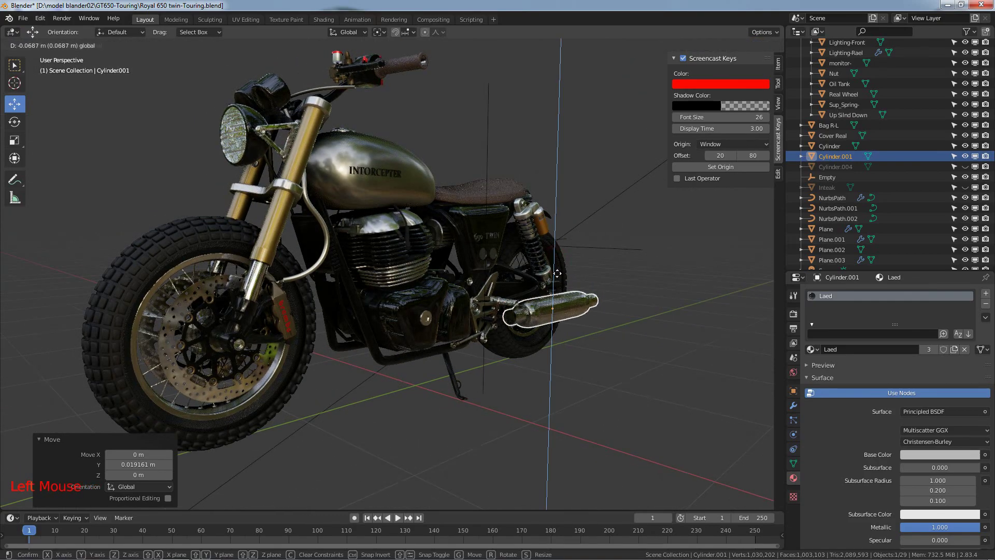
pyautogui.doubleClick(561, 355)
pyautogui.middleClick(560, 356)
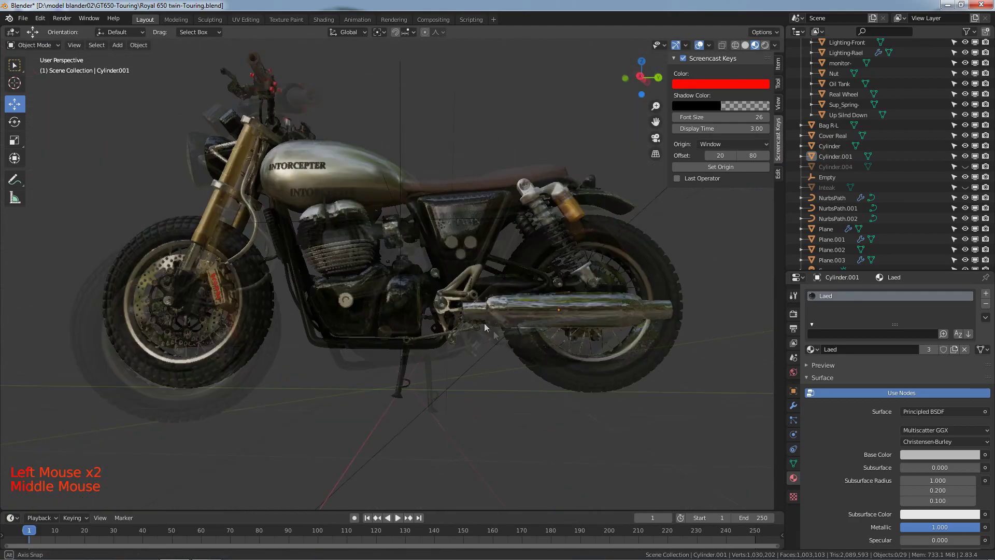
pyautogui.press('KP_3')
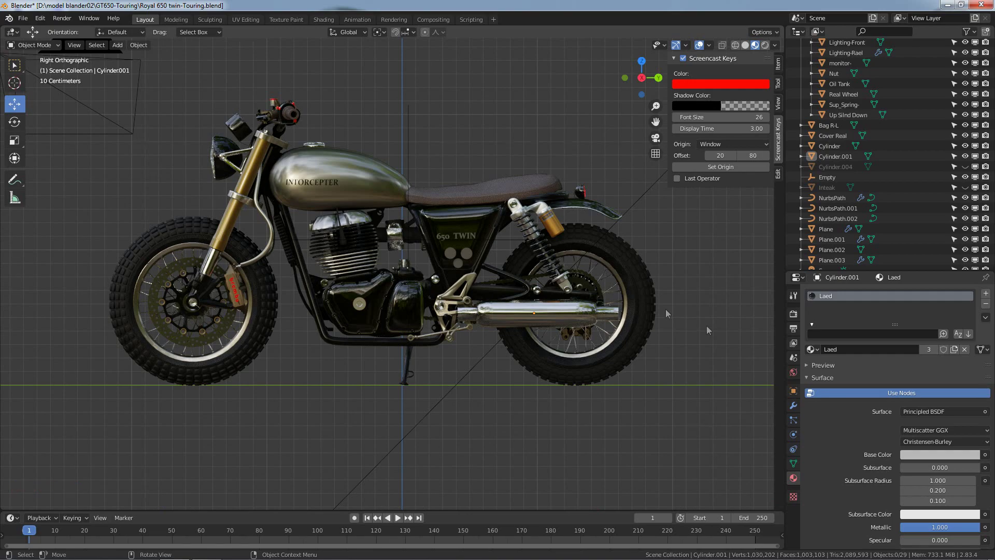
# Step: Add a Mirror modifier on X to the muffler with Real Wheel as mirror object
pyautogui.click(795, 410)
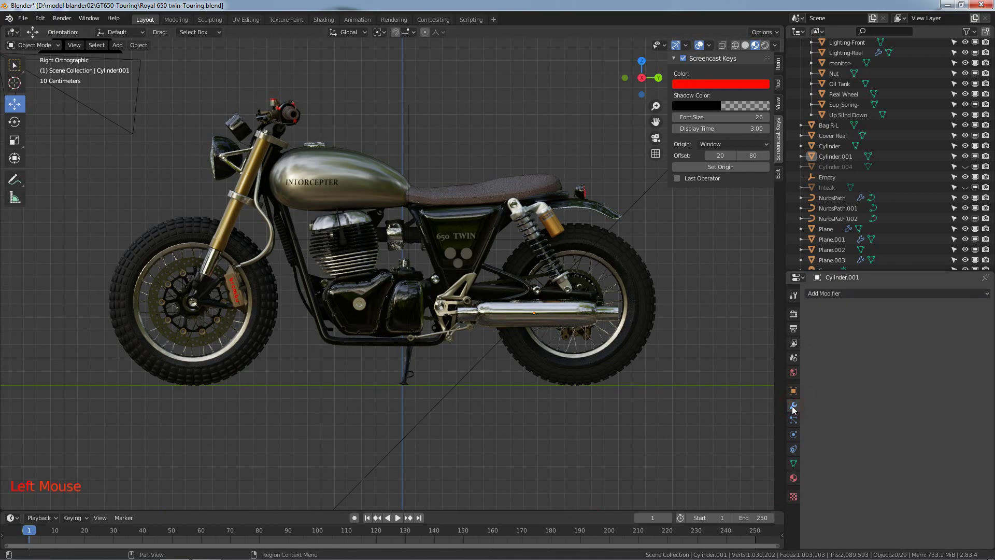
pyautogui.click(829, 297)
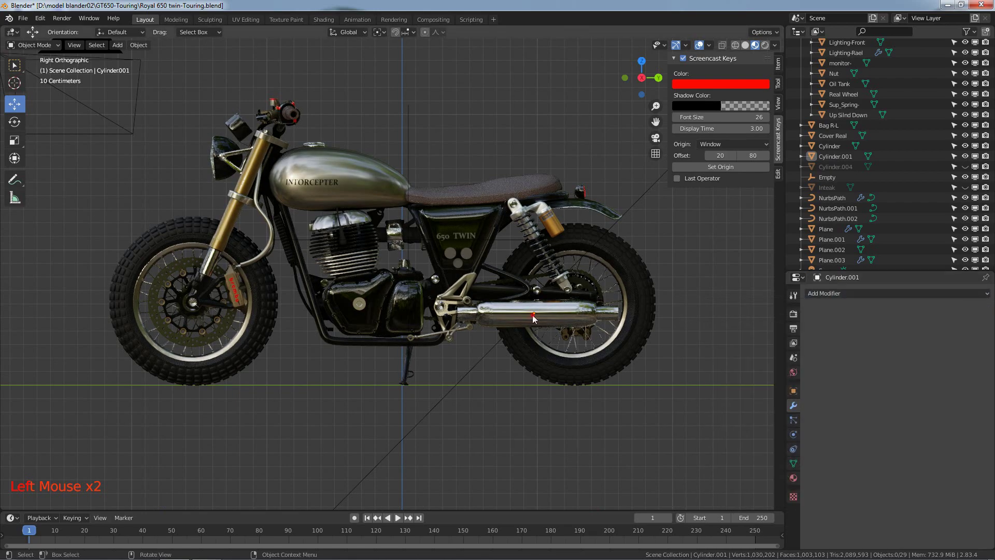
pyautogui.click(537, 318)
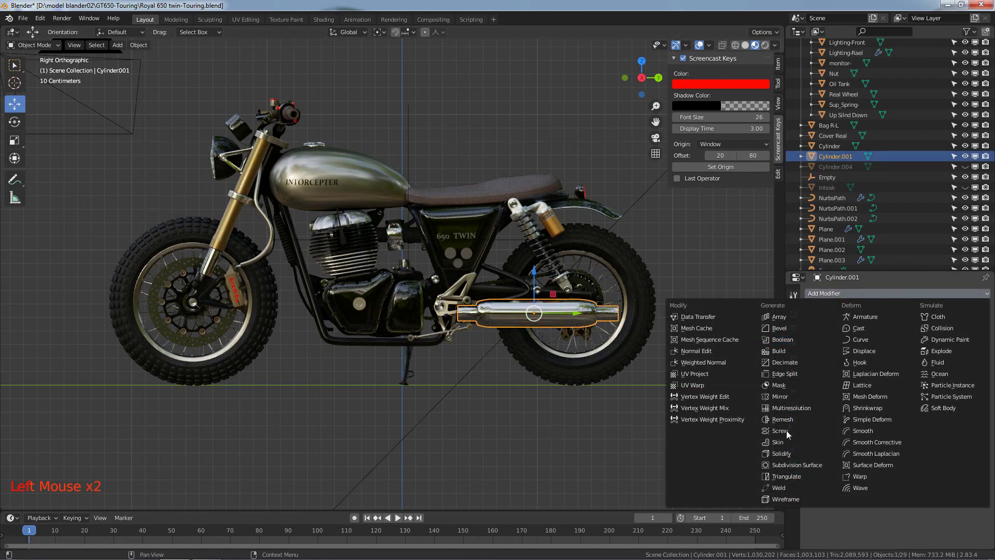
pyautogui.click(784, 399)
# Step: Orbit around the rear to check both mirrored mufflers, then return to side view
pyautogui.middleClick(719, 327)
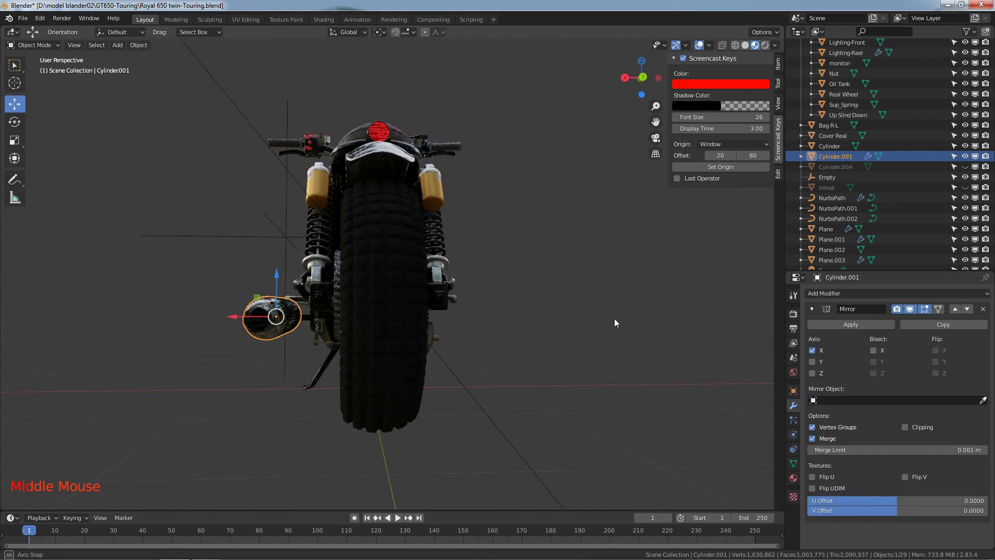
pyautogui.middleClick(619, 322)
pyautogui.scroll(-3)
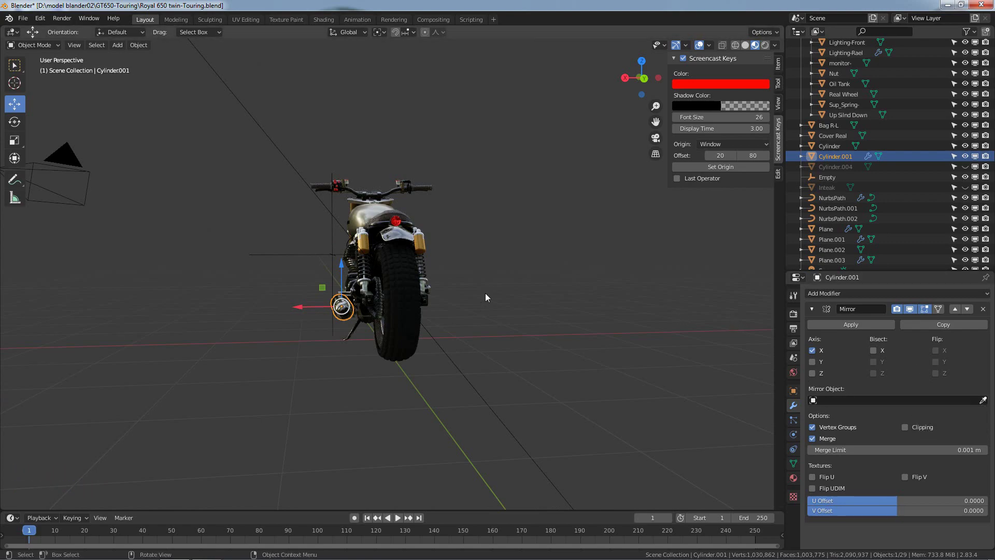
pyautogui.middleClick(549, 300)
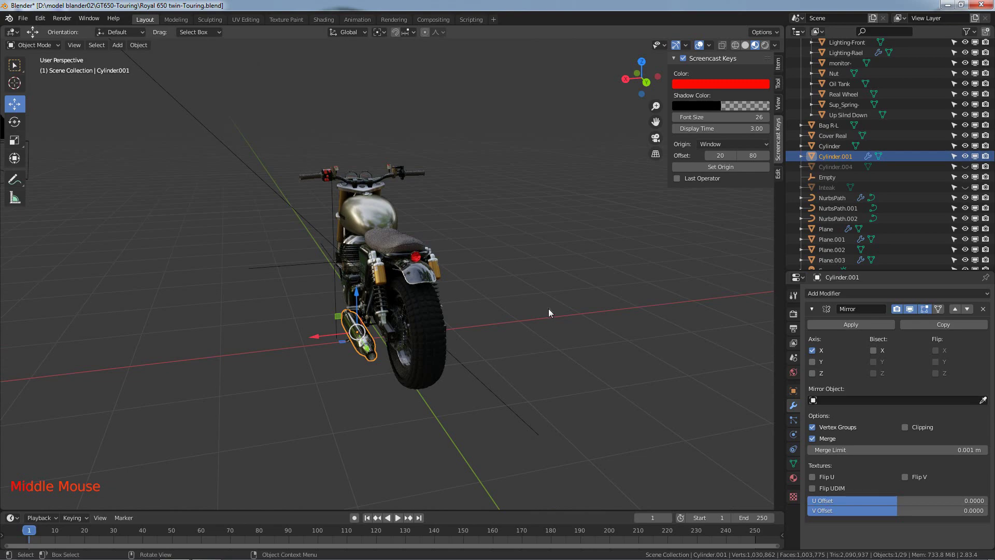
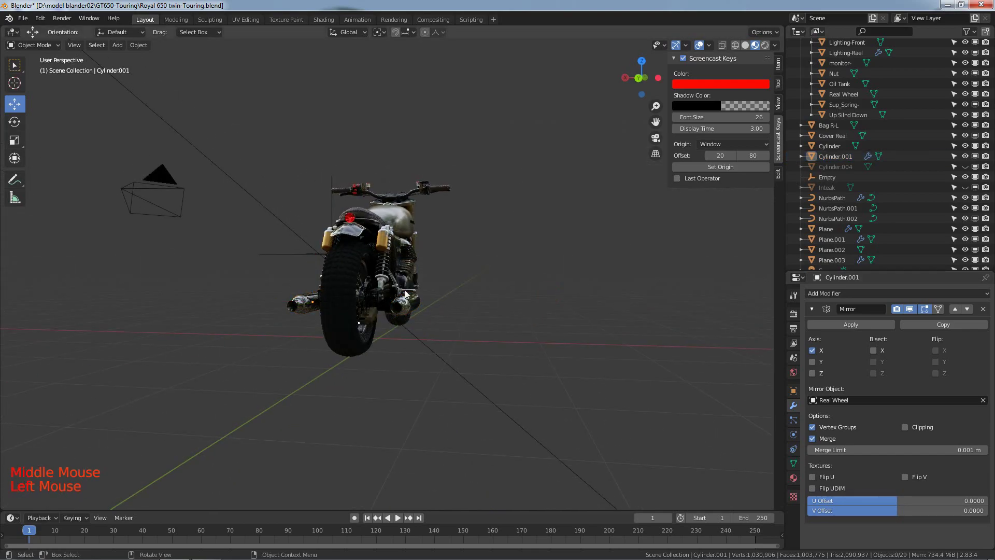
pyautogui.scroll(3)
pyautogui.middleClick(447, 286)
pyautogui.scroll(-3)
pyautogui.middleClick(566, 288)
pyautogui.press('KP_3')
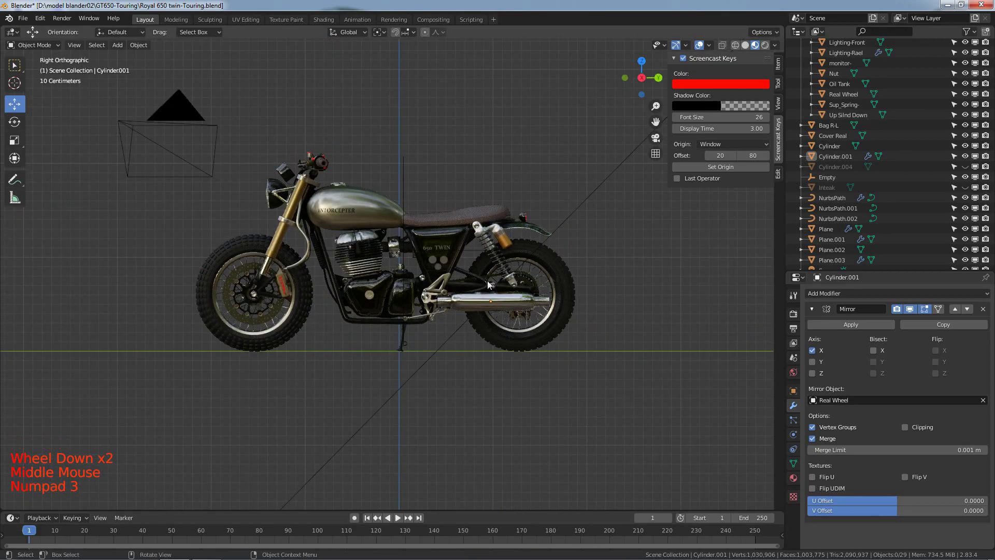
# Step: Rotate the NurbsPath.003 curve and position it beside the muffler's front end
pyautogui.scroll(-3)
pyautogui.scroll(3)
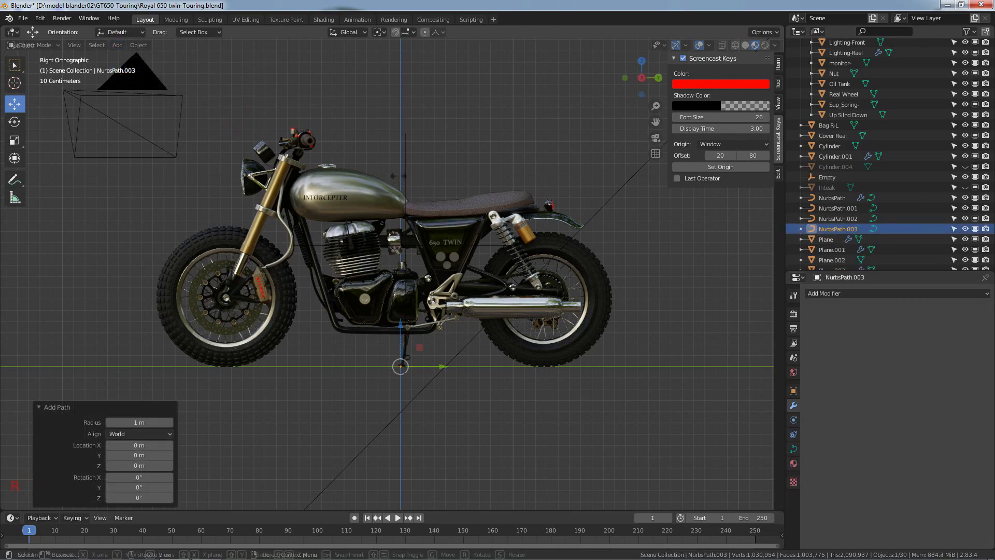
pyautogui.press('r')
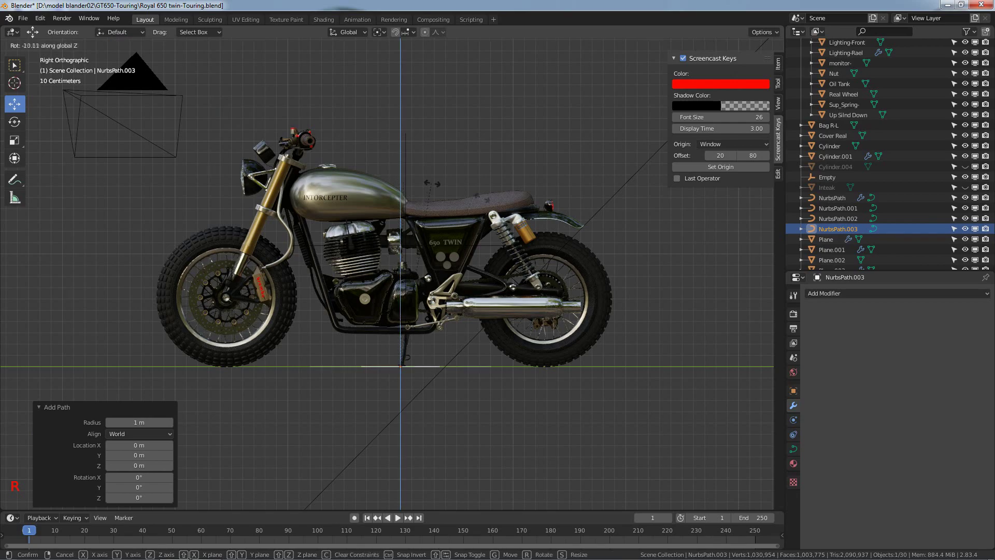
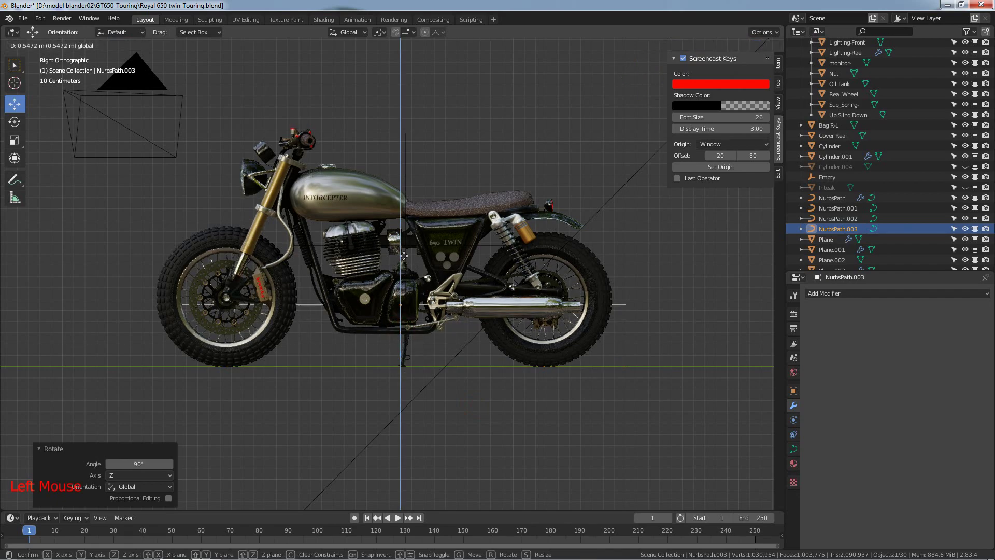
pyautogui.click(408, 260)
# Step: Check the exhaust path's placement from front and side views at muffler height
pyautogui.press('KP_1')
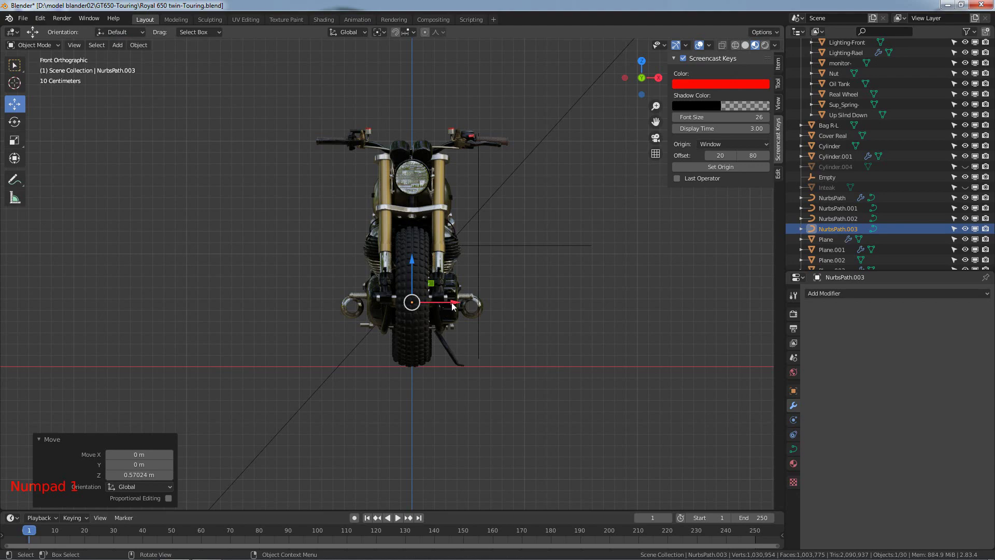
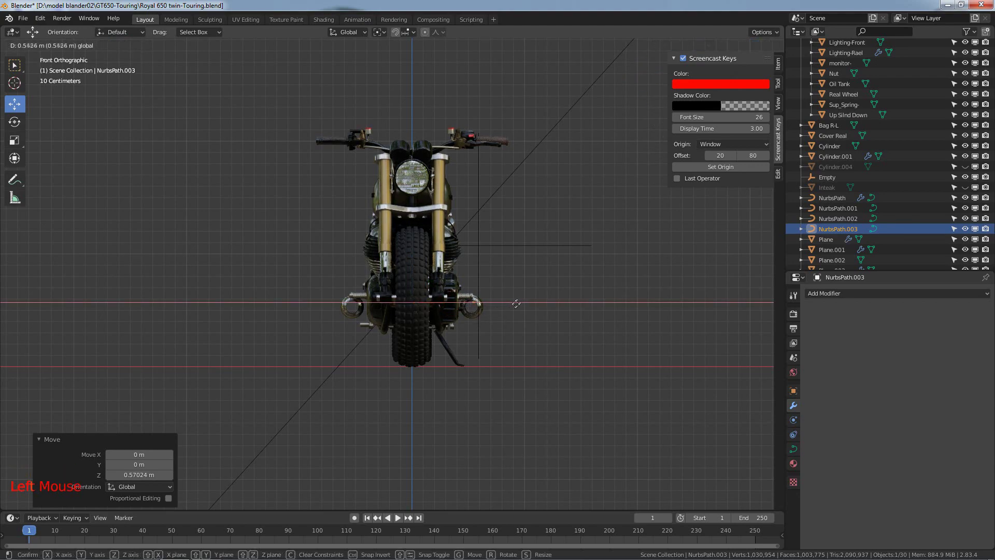
pyautogui.press('KP_1')
pyautogui.press('KP_3')
pyautogui.press('KP_1')
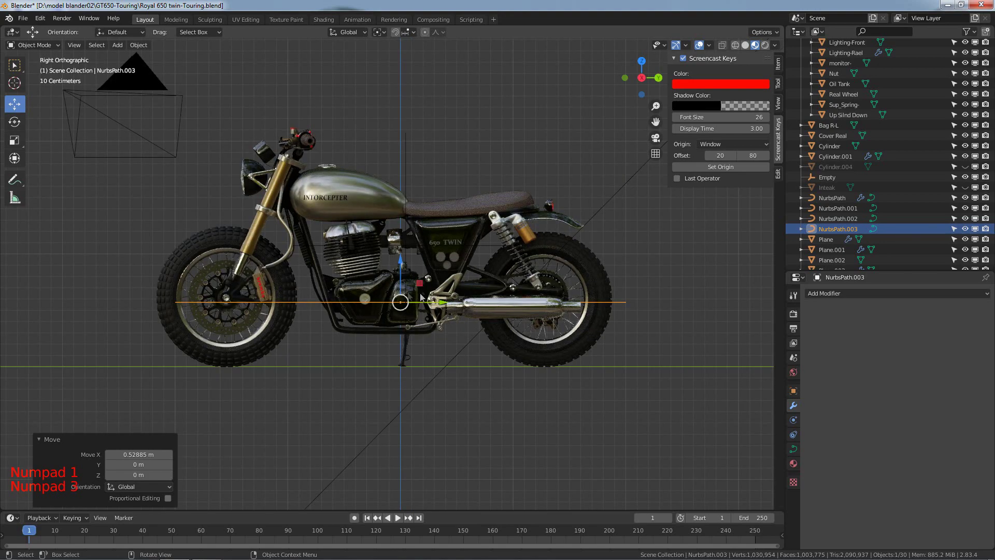
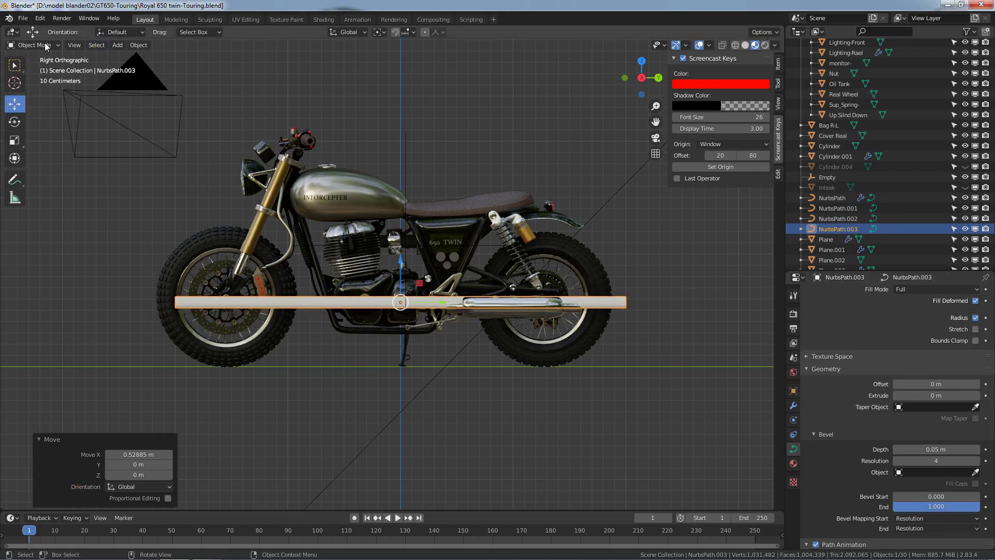
# Step: Enter Edit Mode on the exhaust curve to shape its control points into the header pipe
pyautogui.click(49, 47)
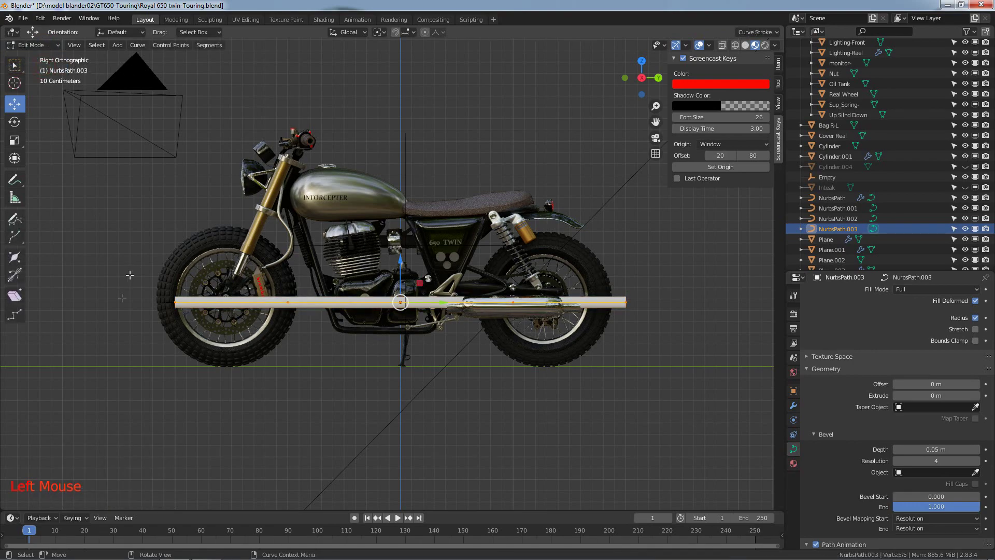
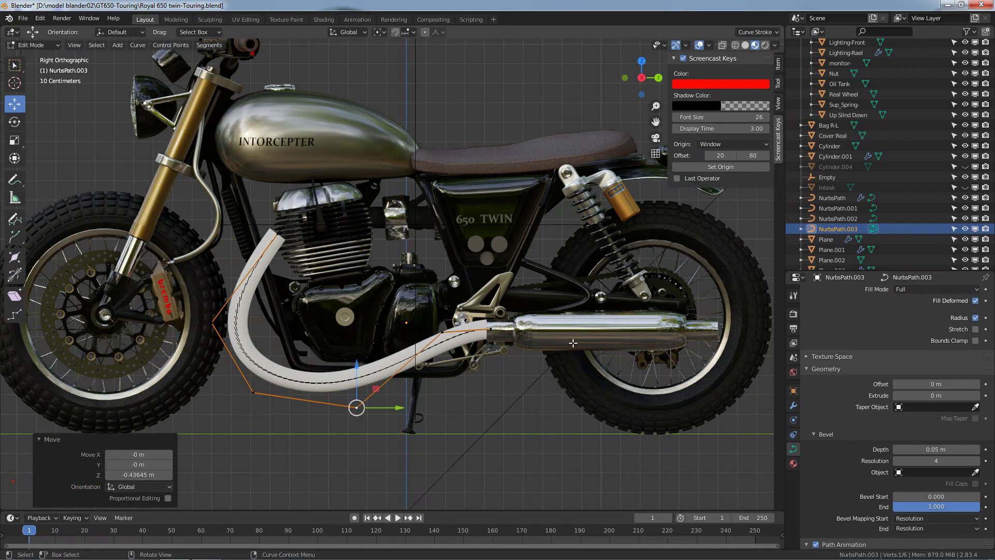
# Step: Select the exhaust pipe's top end control point to move it to the engine port
pyautogui.scroll(-3)
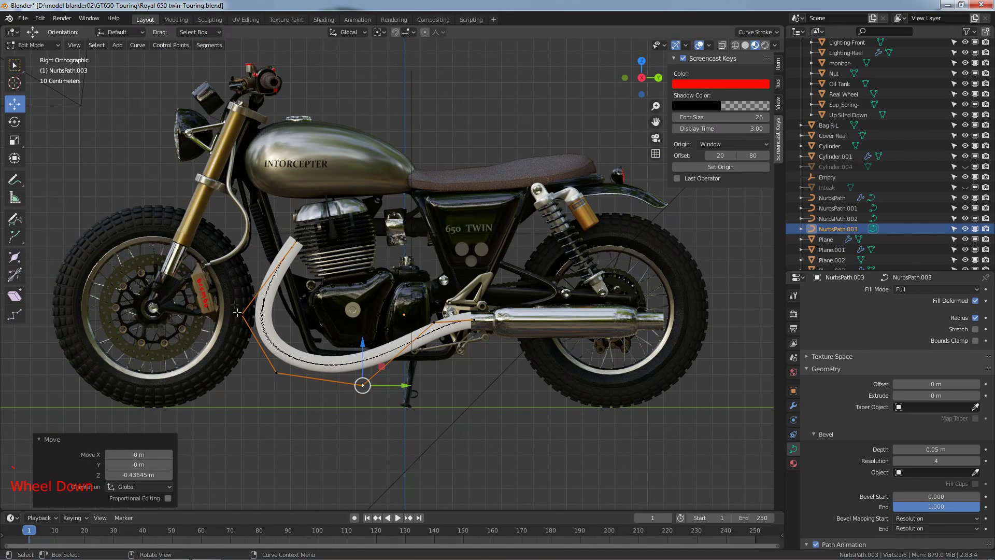
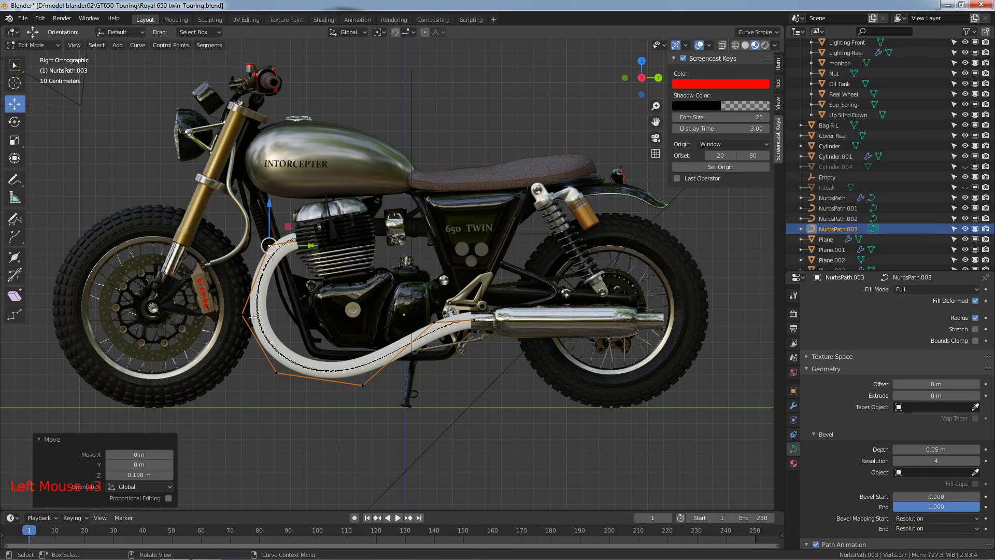
pyautogui.click(275, 315)
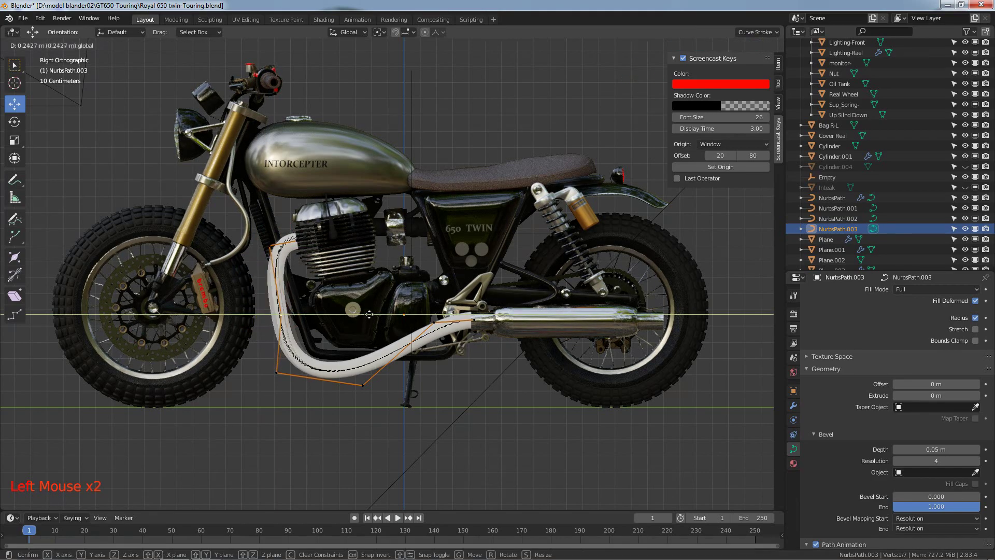
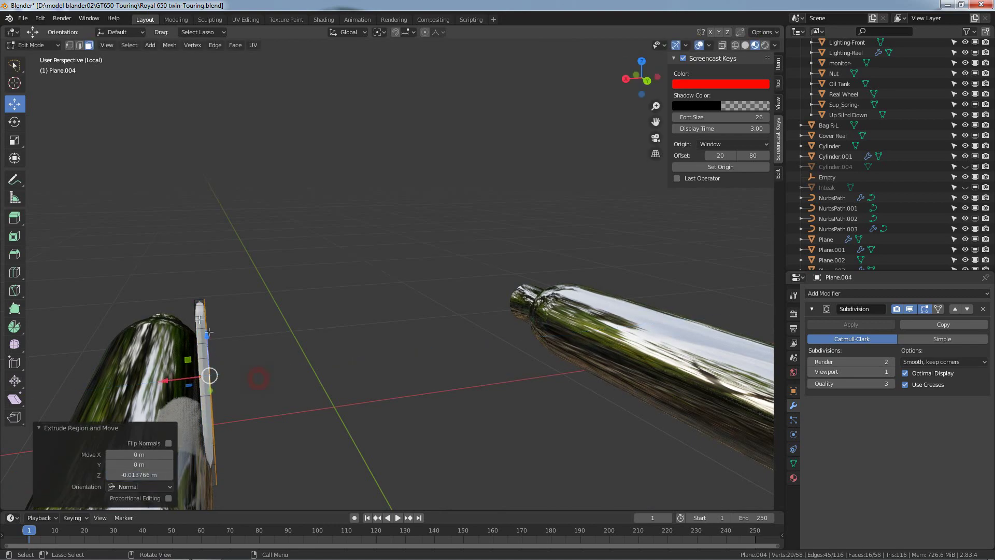
# Step: Add edge loops with Ctrl+R and slide them toward the bracket's bolt hole
pyautogui.press('ctrl+r')
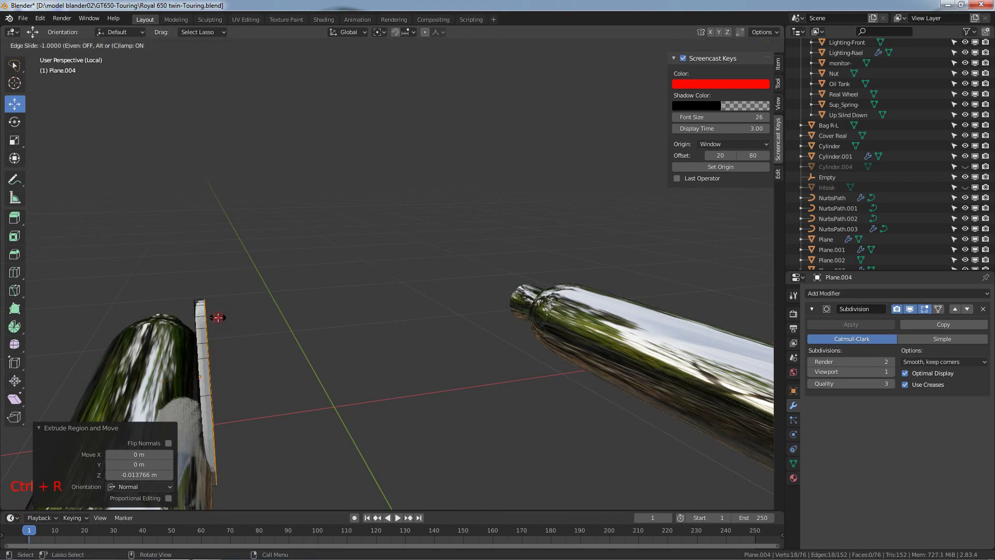
pyautogui.press('ctrl+r')
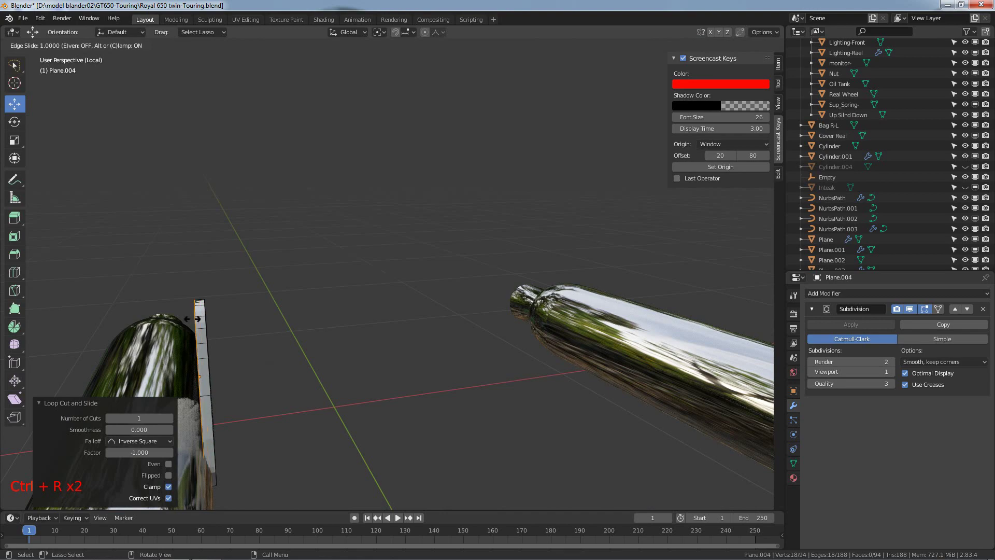
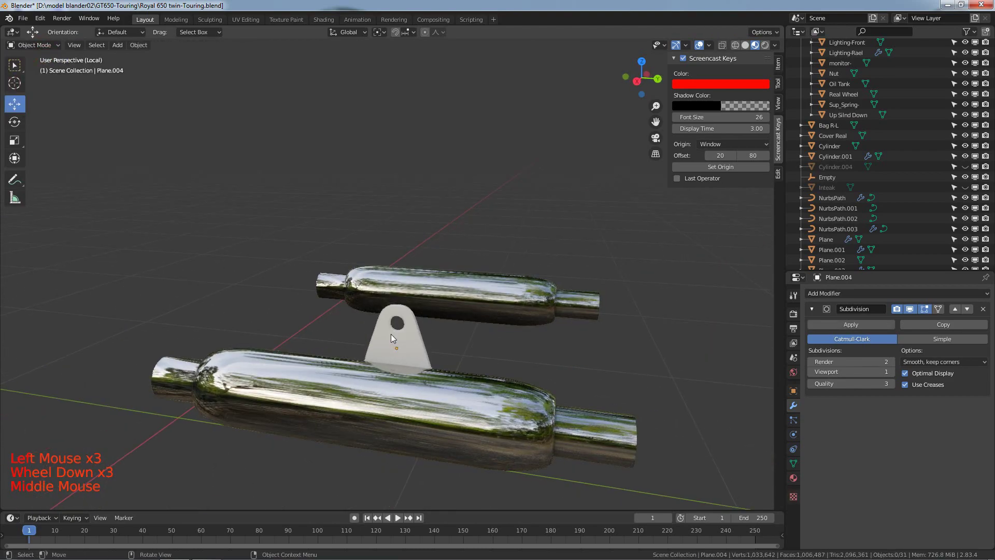
# Step: Select the mounting bracket and enter Edit Mode on it
pyautogui.rightClick(395, 339)
pyautogui.click(472, 348)
pyautogui.scroll(3)
pyautogui.click(41, 49)
pyautogui.click(38, 59)
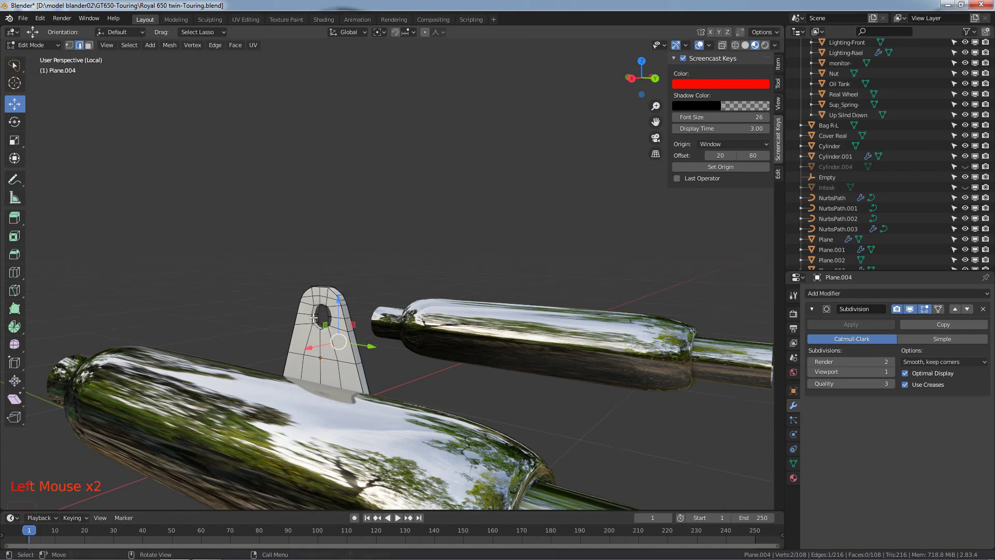
# Step: Add three edge loops around the bracket's bolt hole to keep it crisp
pyautogui.press('ctrl+r')
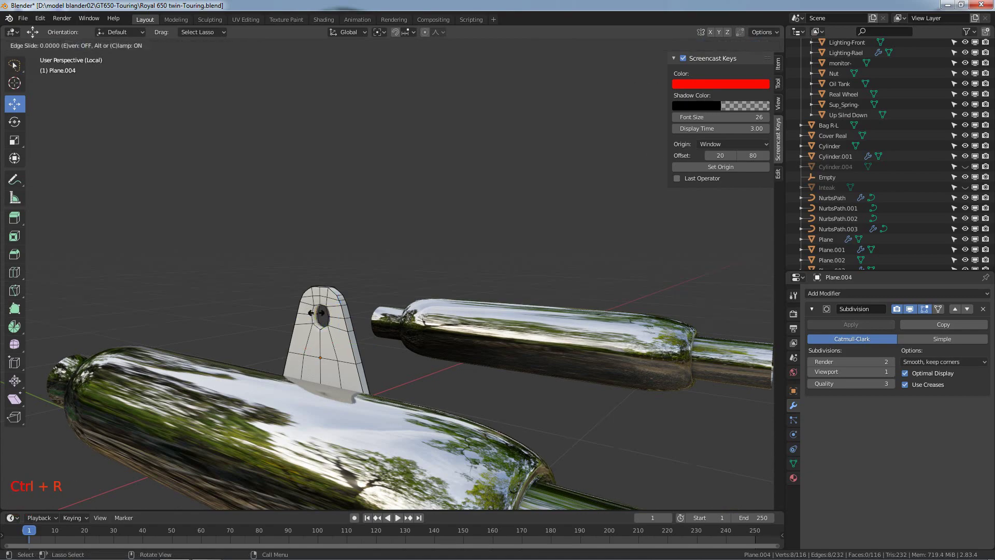
pyautogui.press('ctrl+r')
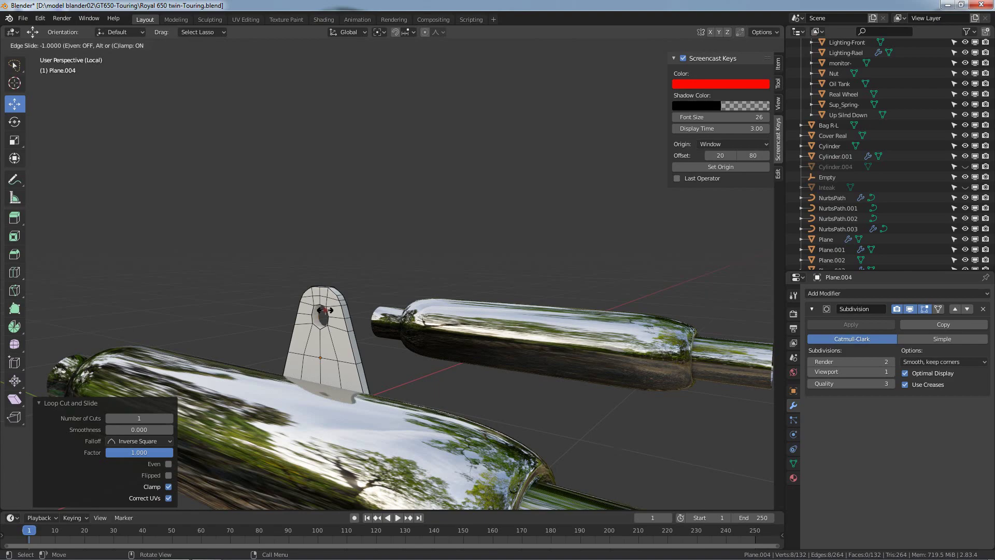
pyautogui.press('ctrl+r')
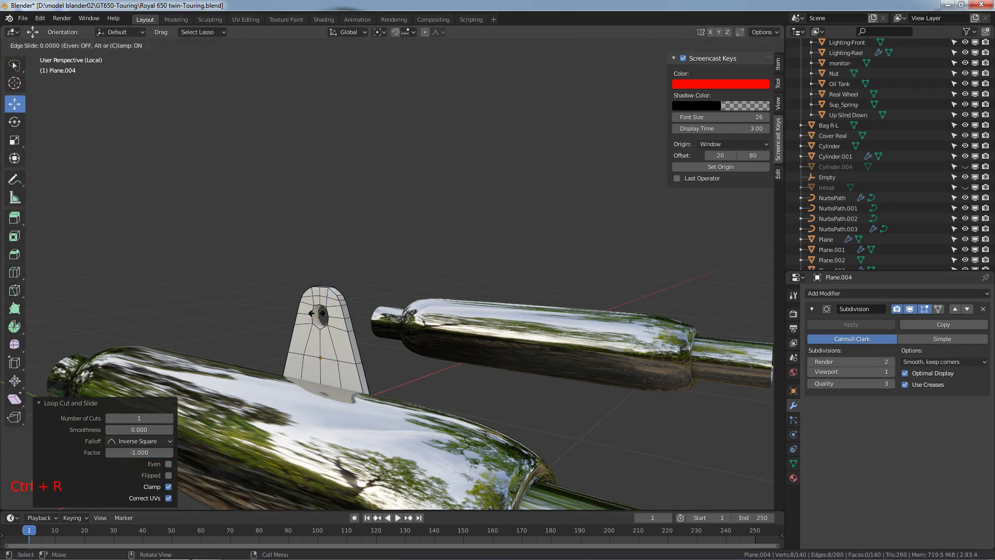
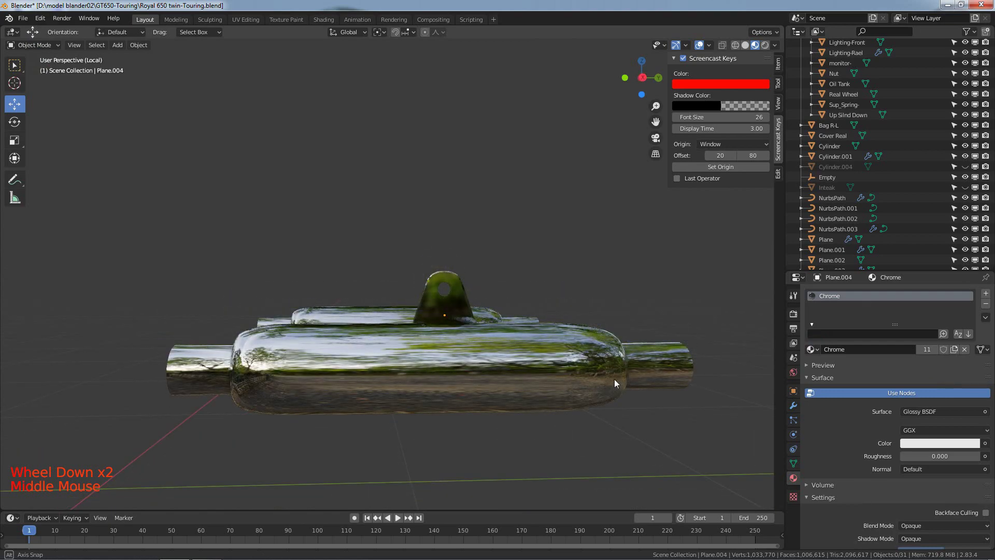
# Step: Add a Mirror modifier on X beneath the bracket's Subdivision modifier
pyautogui.click(798, 411)
pyautogui.click(828, 299)
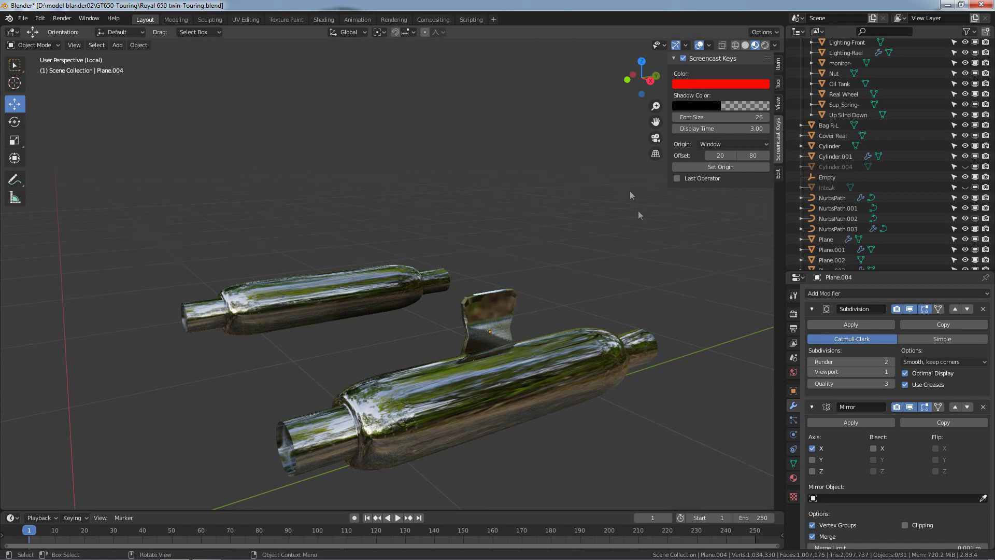
# Step: Exit local view, set the Mirror Object to Oil Tank, and view the bike side-on
pyautogui.press('KP_Divide')
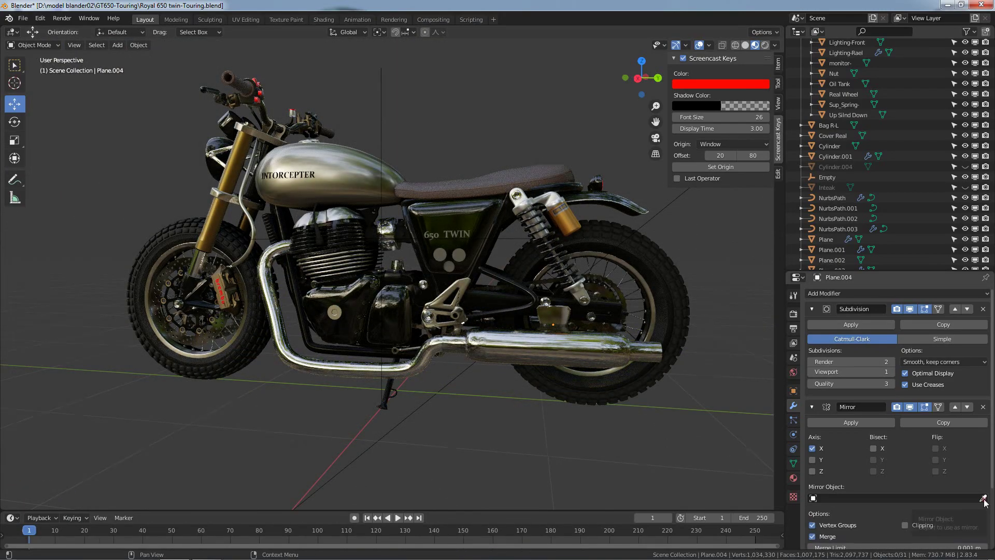
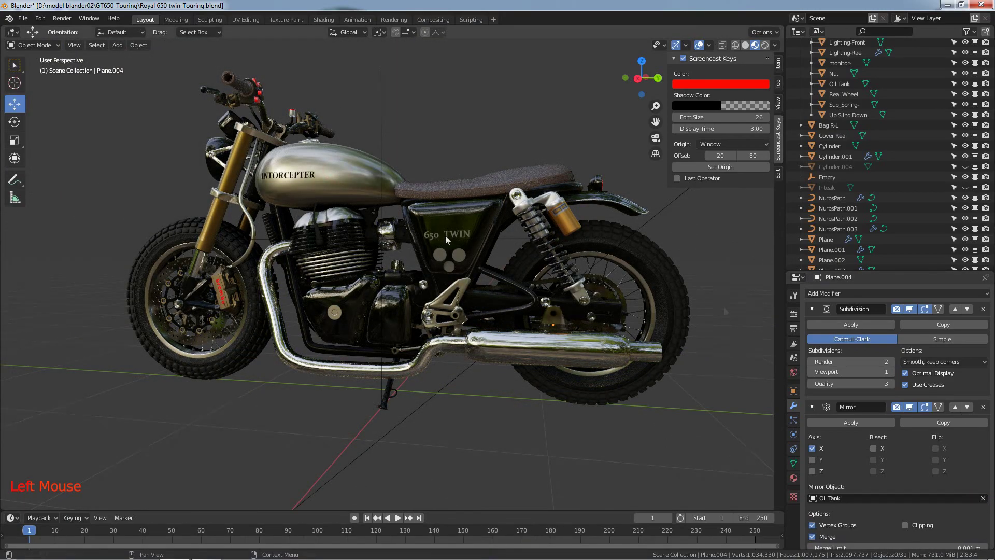
pyautogui.doubleClick(707, 290)
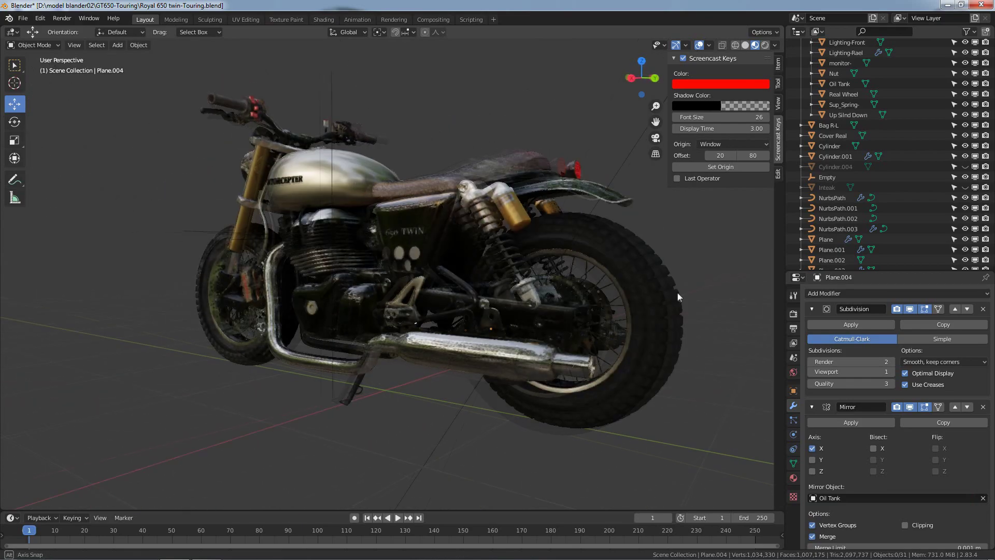
pyautogui.press('KP_3')
pyautogui.press('KP_3')
pyautogui.scroll(3)
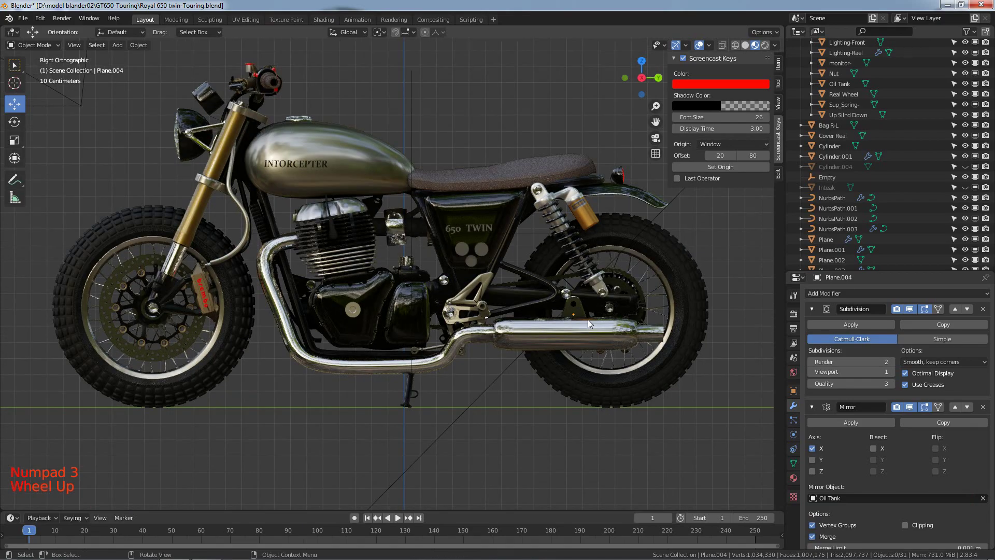
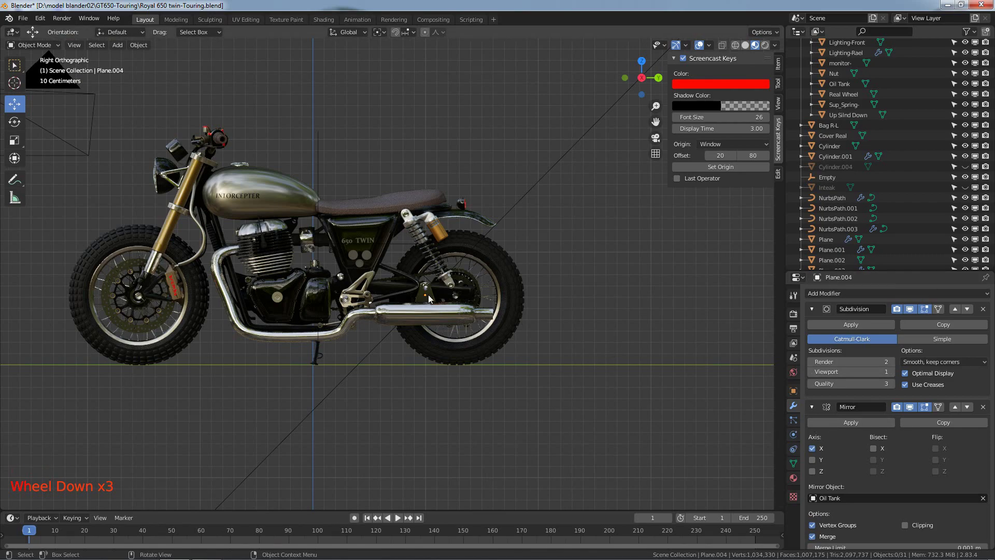
# Step: Switch Plane.004 from the Chrome material to the Laed material
pyautogui.click(433, 299)
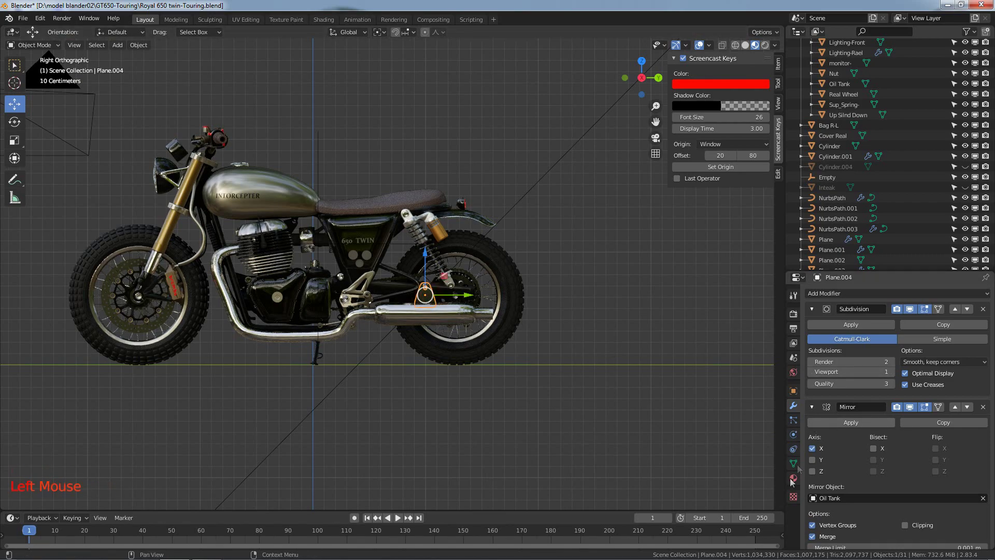
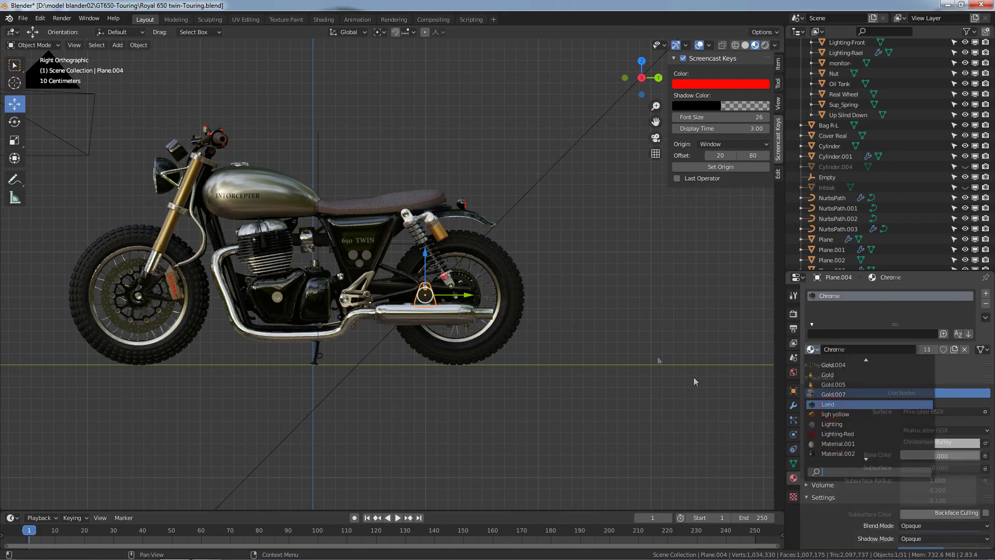
pyautogui.click(645, 336)
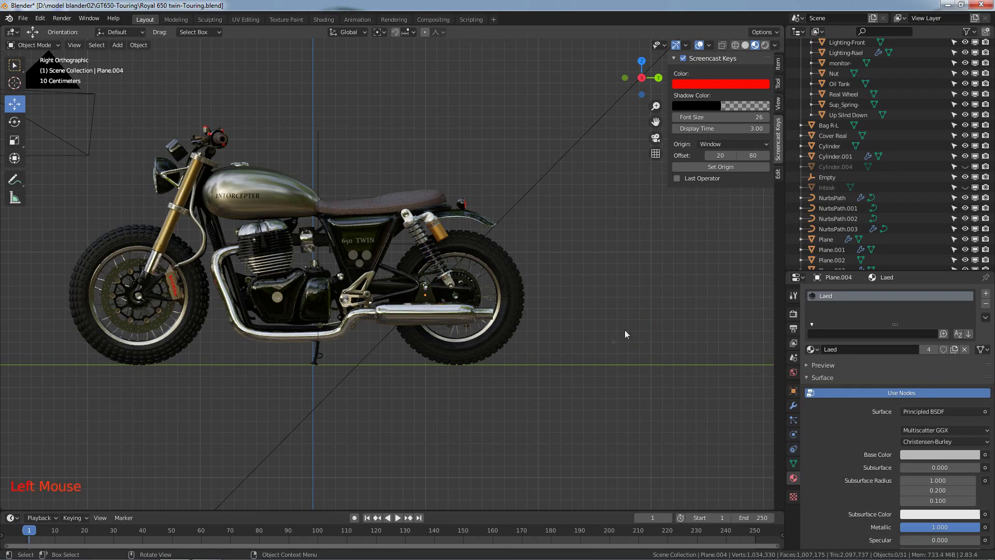
# Step: Orbit around the motorcycle to inspect the rear and return to a side view
pyautogui.middleClick(535, 305)
pyautogui.middleClick(592, 320)
pyautogui.press('KP_0')
pyautogui.press('KP_0')
pyautogui.middleClick(624, 323)
pyautogui.middleClick(533, 287)
pyautogui.scroll(3)
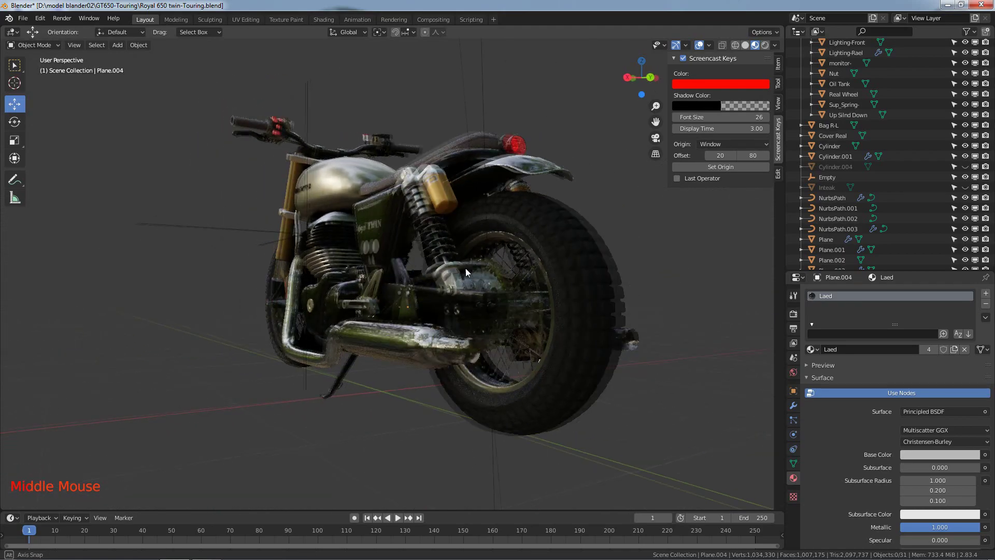
pyautogui.scroll(-3)
pyautogui.middleClick(539, 287)
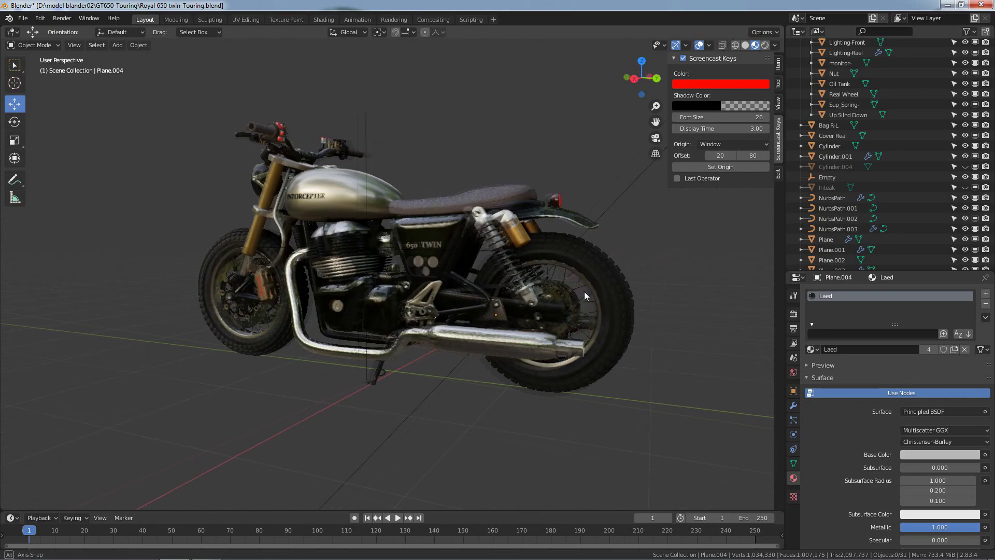
# Step: Add a Solidify modifier to the muffler Cylinder.001
pyautogui.click(546, 341)
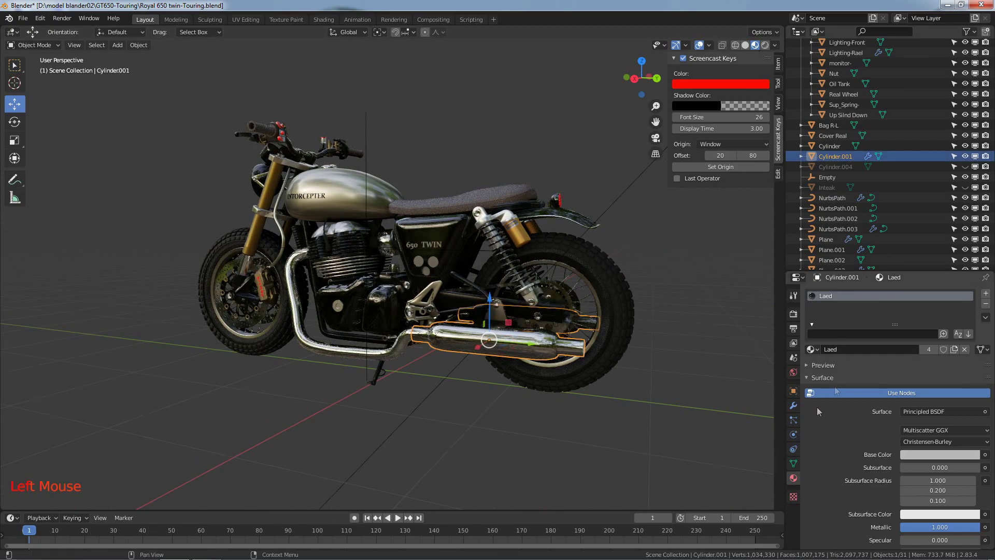
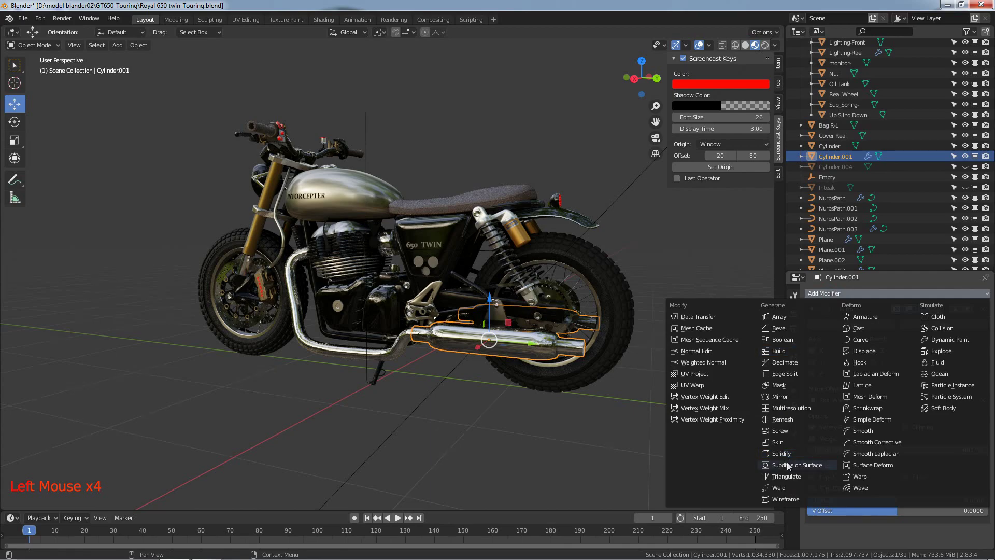
pyautogui.click(659, 406)
pyautogui.middleClick(664, 372)
pyautogui.middleClick(526, 374)
pyautogui.scroll(3)
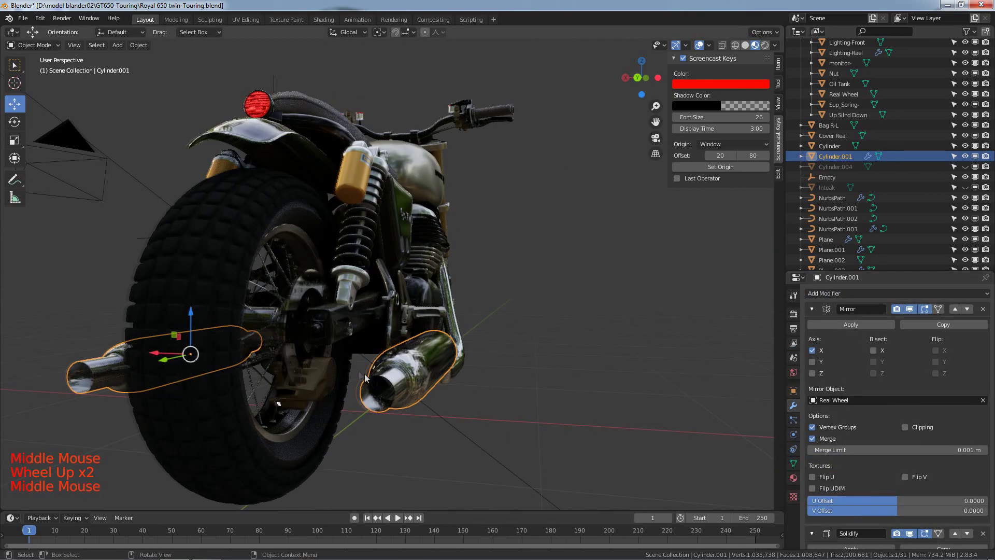
pyautogui.scroll(-3)
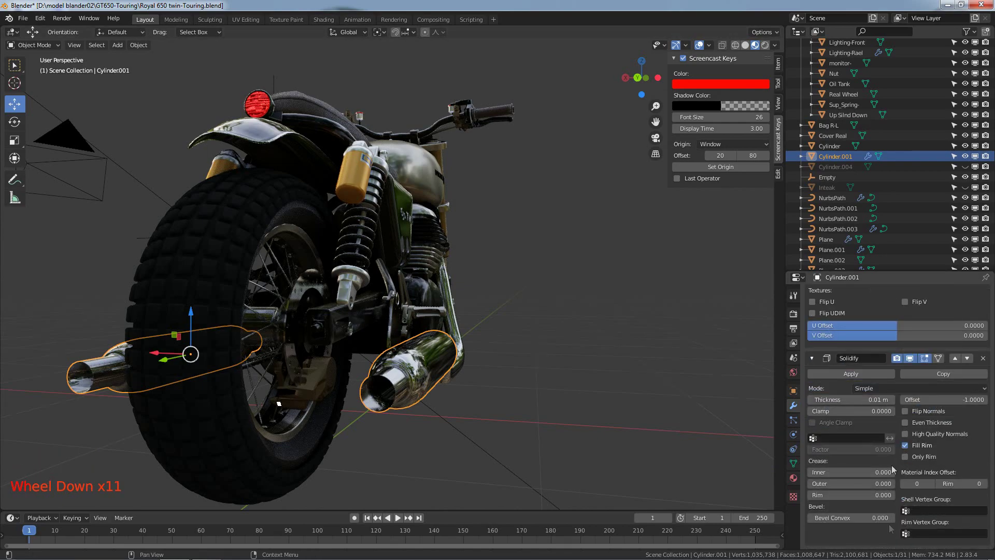
pyautogui.scroll(-3)
# Step: Raise the muffler's Solidify thickness to 0.08 m
pyautogui.click(895, 405)
pyautogui.click(895, 404)
pyautogui.click(895, 404)
pyautogui.click(896, 405)
pyautogui.click(895, 405)
pyautogui.click(596, 417)
pyautogui.middleClick(598, 419)
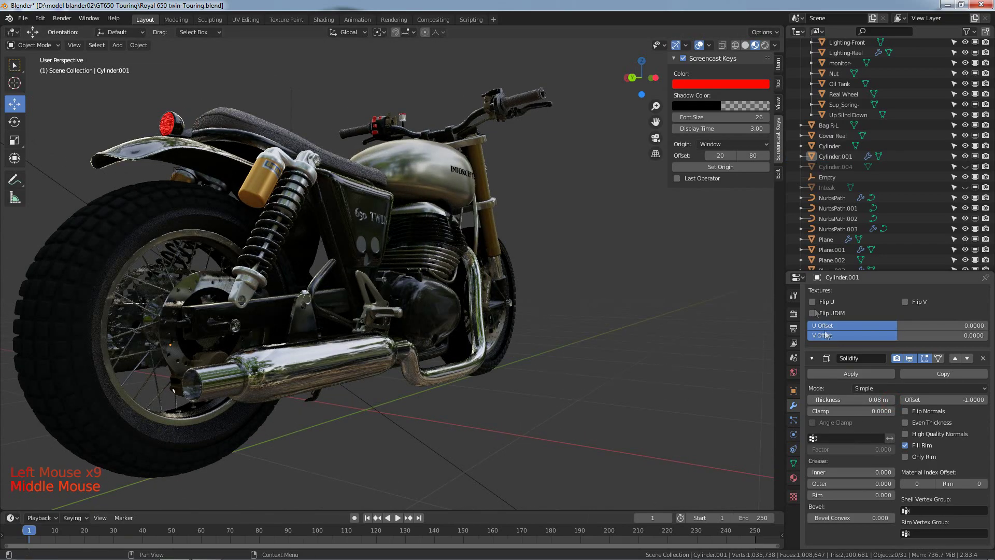
pyautogui.middleClick(849, 366)
pyautogui.scroll(3)
# Step: Collapse and apply the muffler's Mirror and Solidify modifiers
pyautogui.click(816, 302)
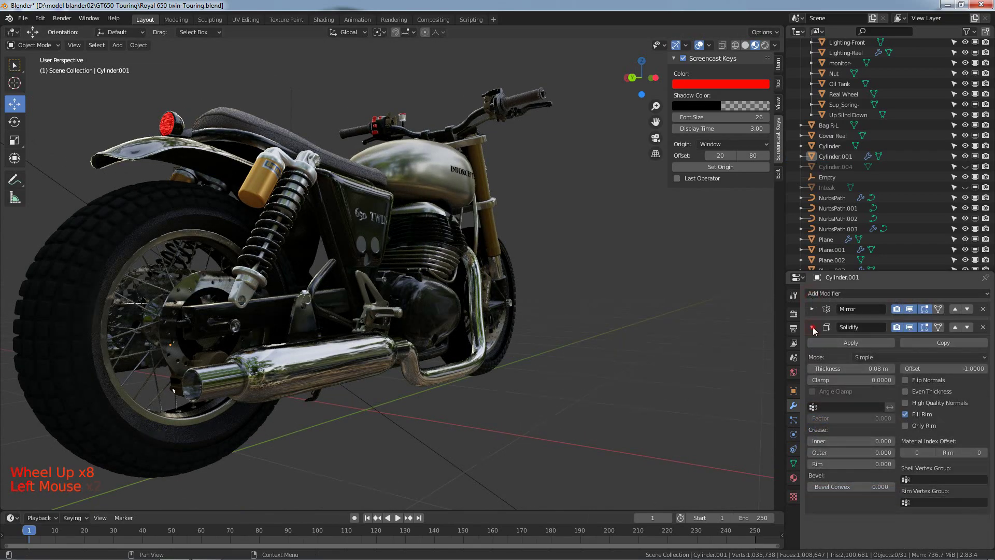
pyautogui.click(828, 336)
pyautogui.click(828, 331)
pyautogui.click(851, 335)
pyautogui.doubleClick(417, 371)
pyautogui.scroll(-3)
pyautogui.middleClick(485, 337)
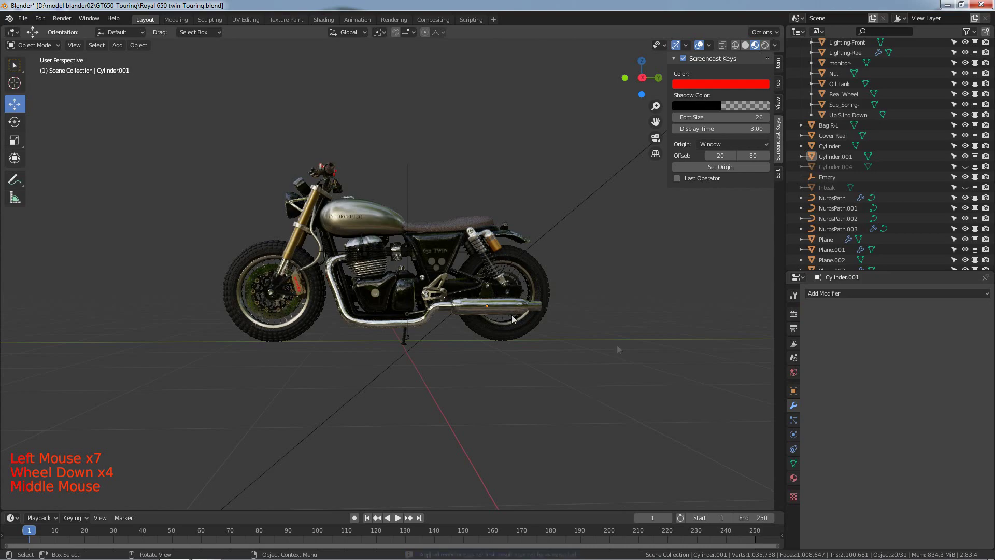
# Step: Check the motorcycle from the front (numpad 1) and right side (numpad 3) views
pyautogui.scroll(3)
pyautogui.middleClick(478, 282)
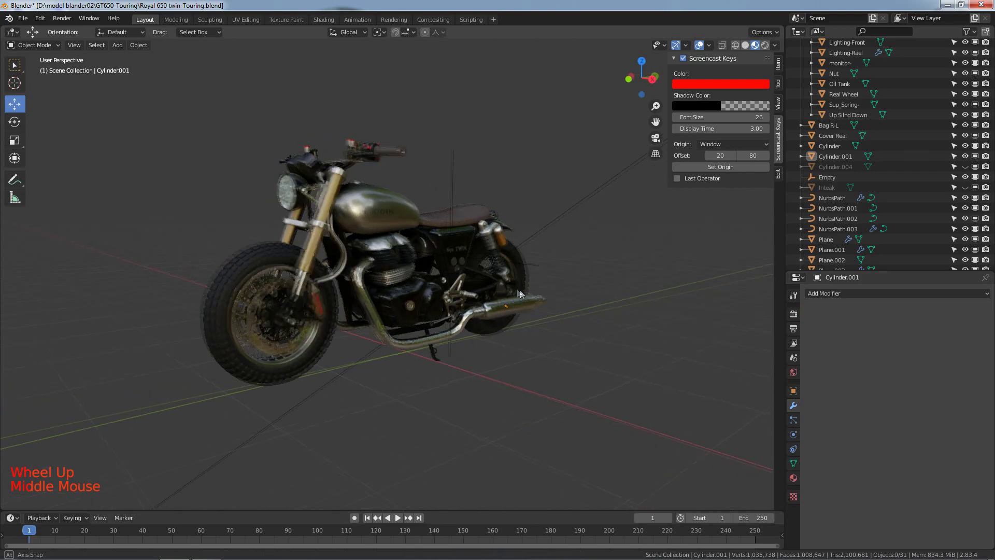
pyautogui.scroll(3)
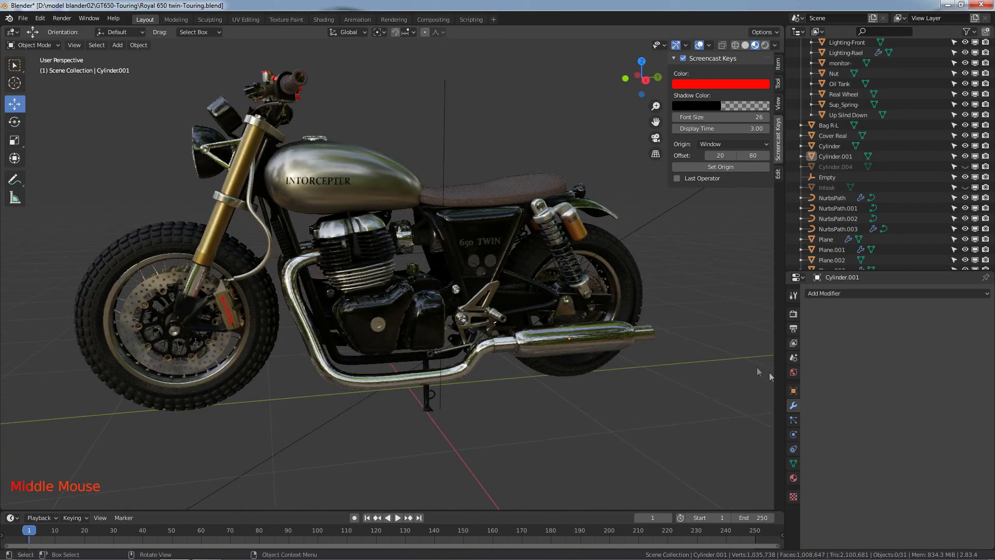
pyautogui.press('KP_1')
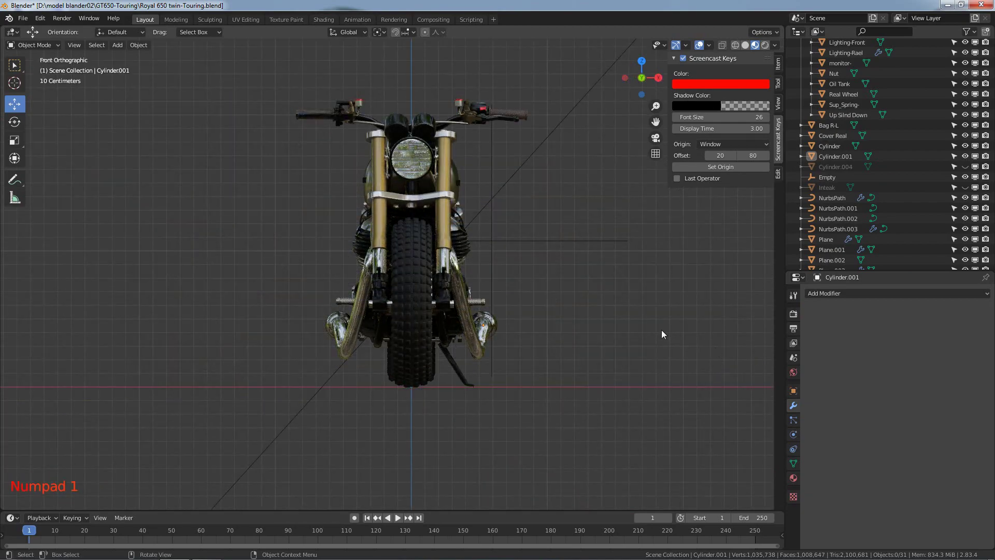
pyautogui.press('KP_3')
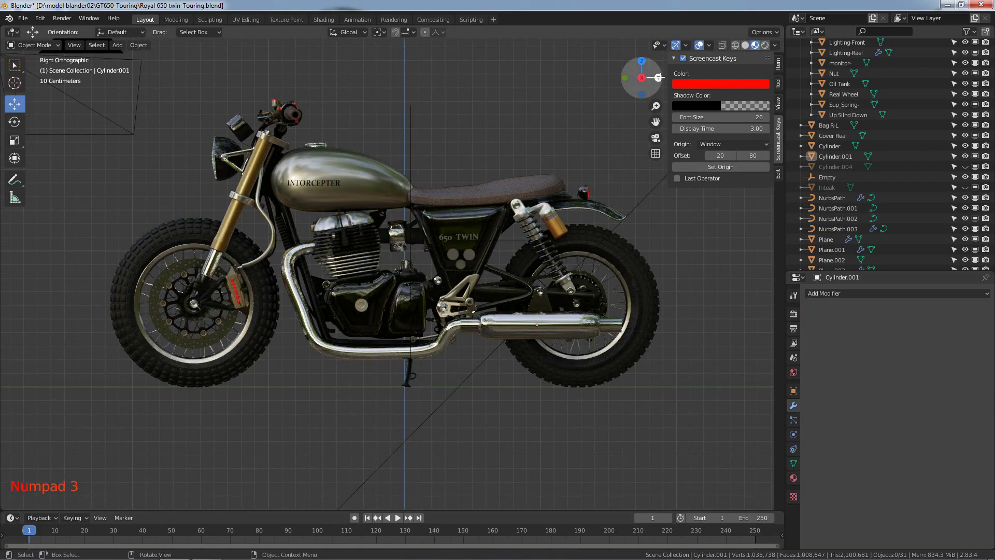
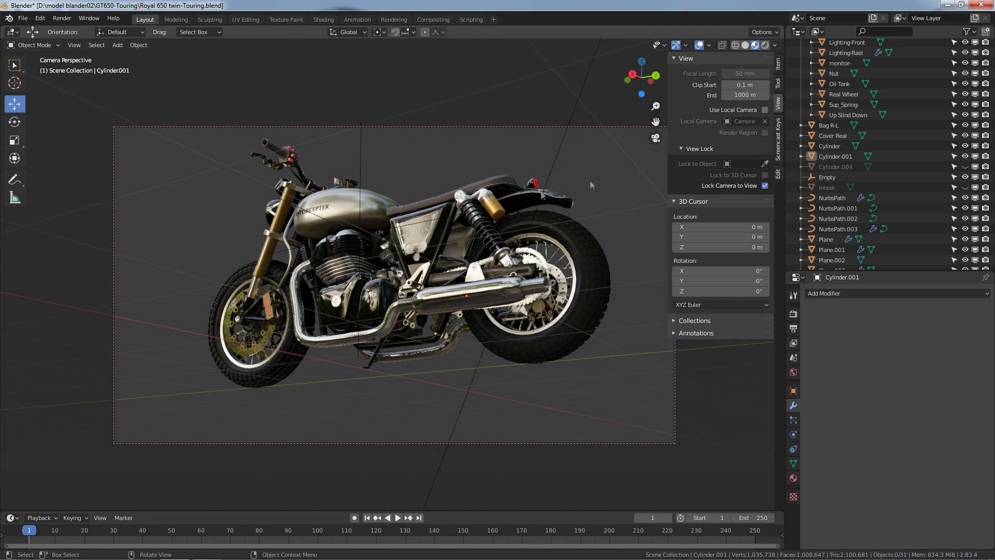
# Step: Orbit in camera view to frame the motorcycle in the shot
pyautogui.click(598, 183)
pyautogui.middleClick(593, 197)
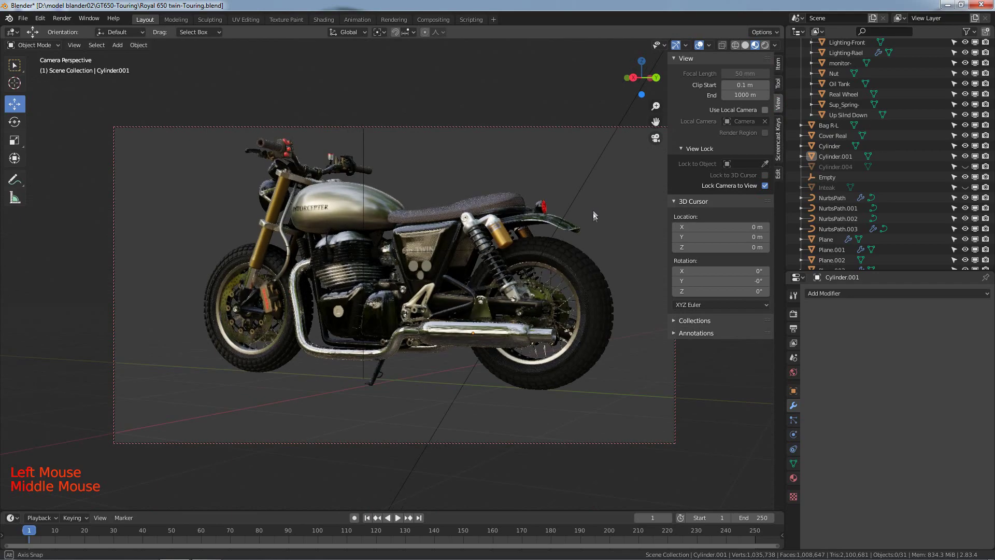
pyautogui.middleClick(443, 220)
pyautogui.middleClick(522, 230)
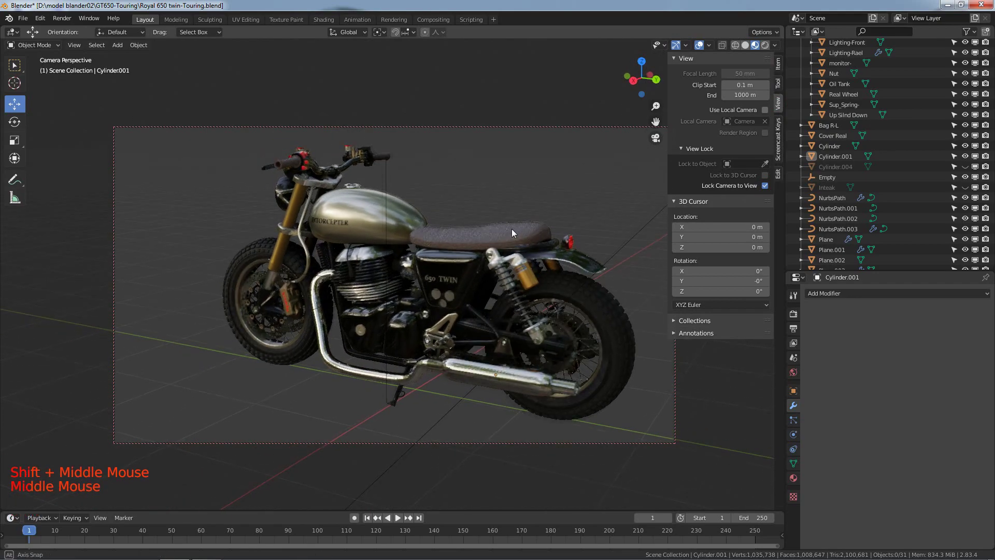
pyautogui.middleClick(568, 209)
pyautogui.middleClick(561, 209)
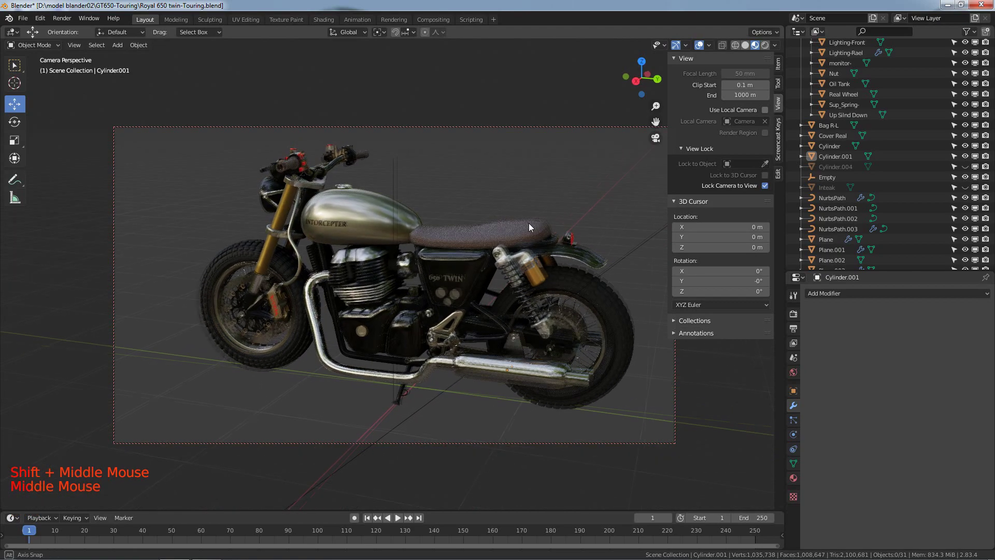
pyautogui.middleClick(607, 237)
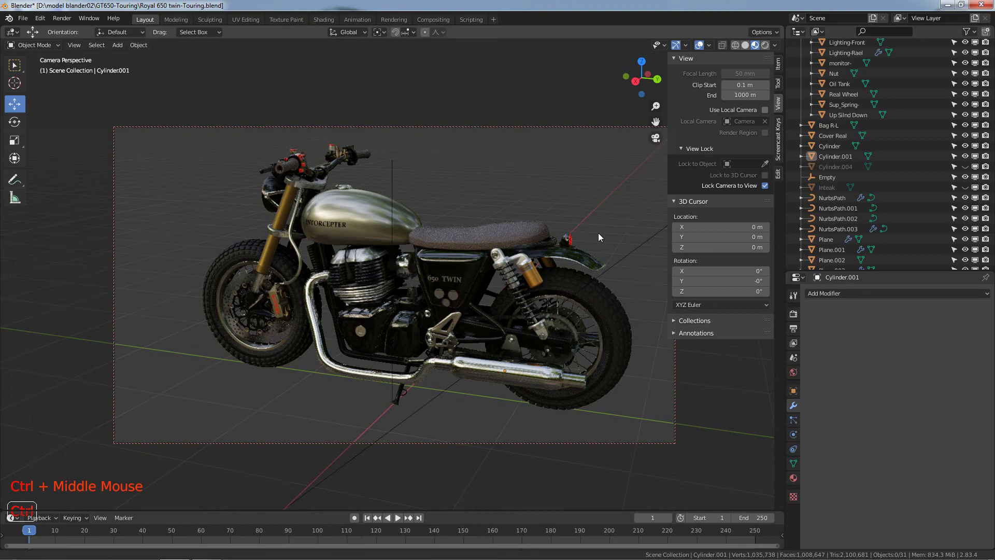
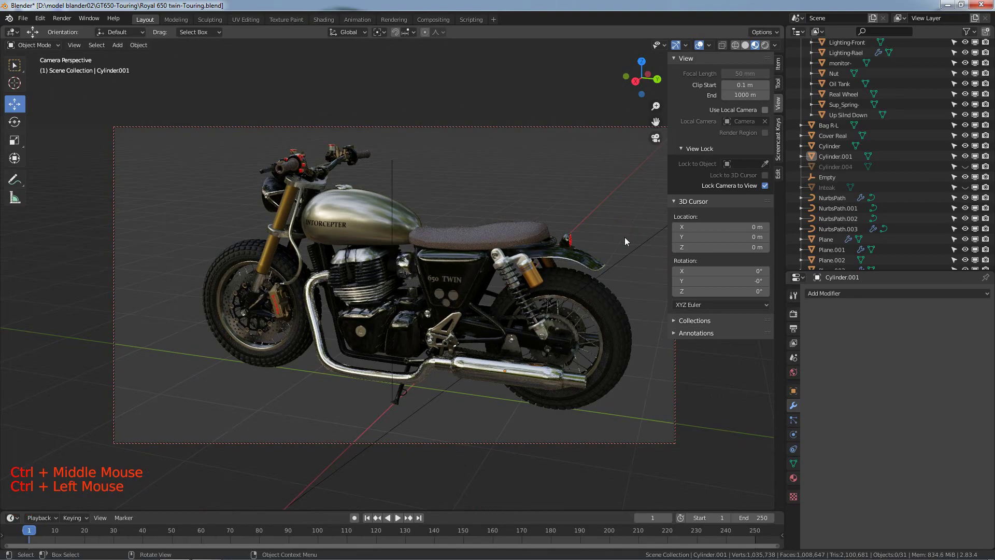
pyautogui.middleClick(622, 243)
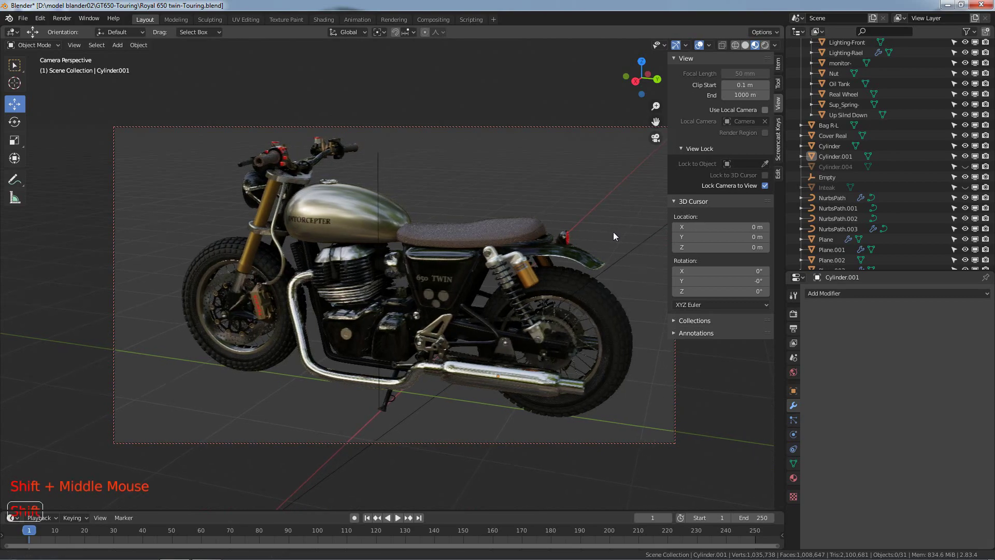
# Step: Uncheck Lock Camera to View and render the final image with F12
pyautogui.click(768, 191)
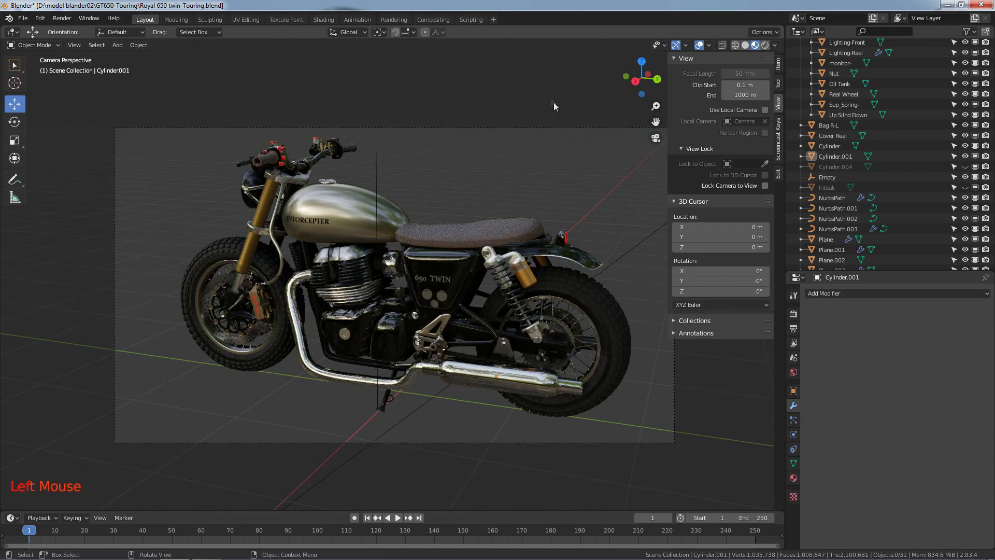
pyautogui.click(555, 103)
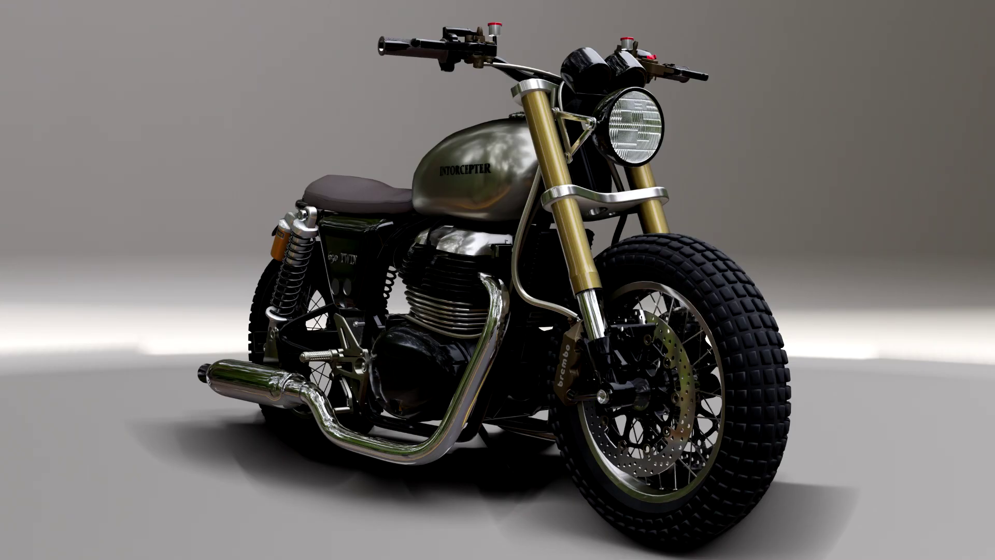